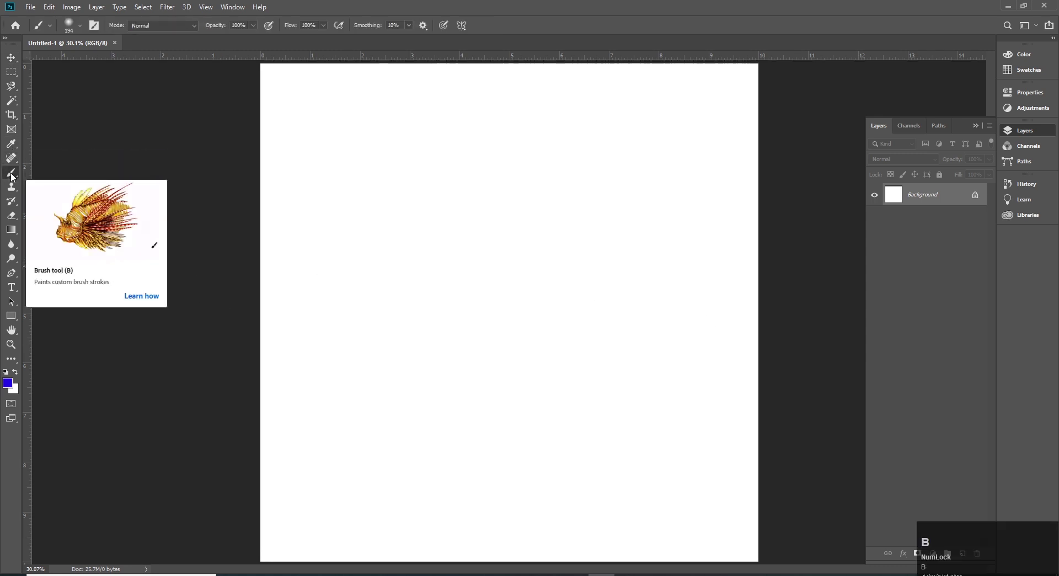
# - Select the standard Brush Tool from the painting tools flyout
pyautogui.moveTo(14, 177); pyautogui.dragTo(96, 182)
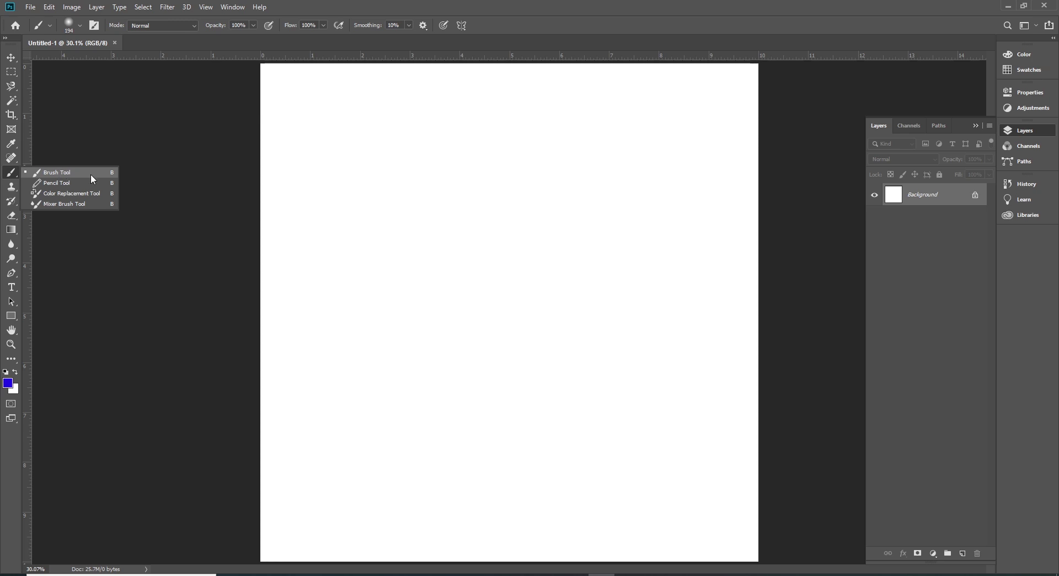
pyautogui.click(95, 177)
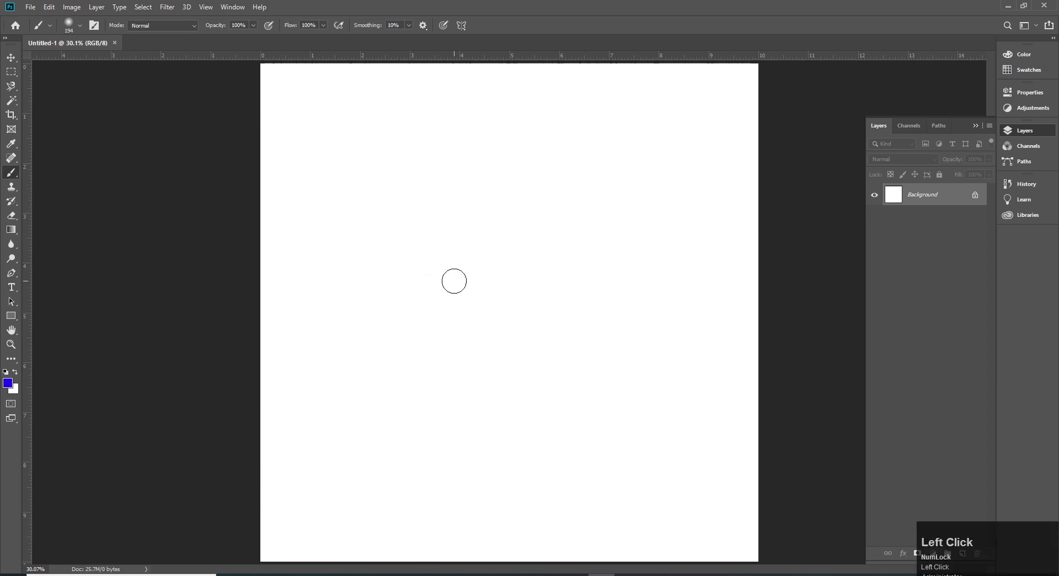
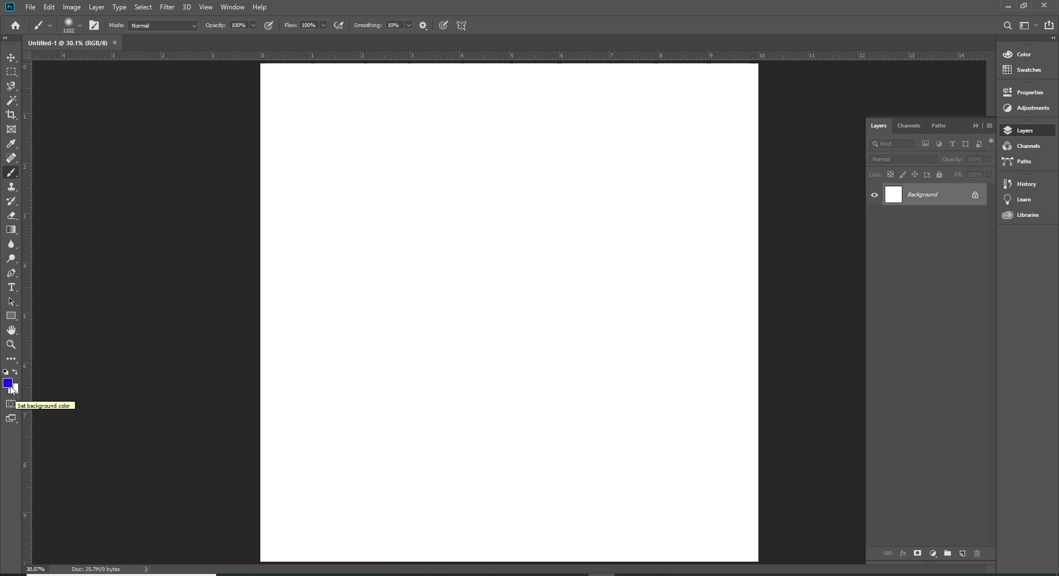
# - Bring up the foreground Color Picker, currently showing blue #060cea
pyautogui.click(16, 386)
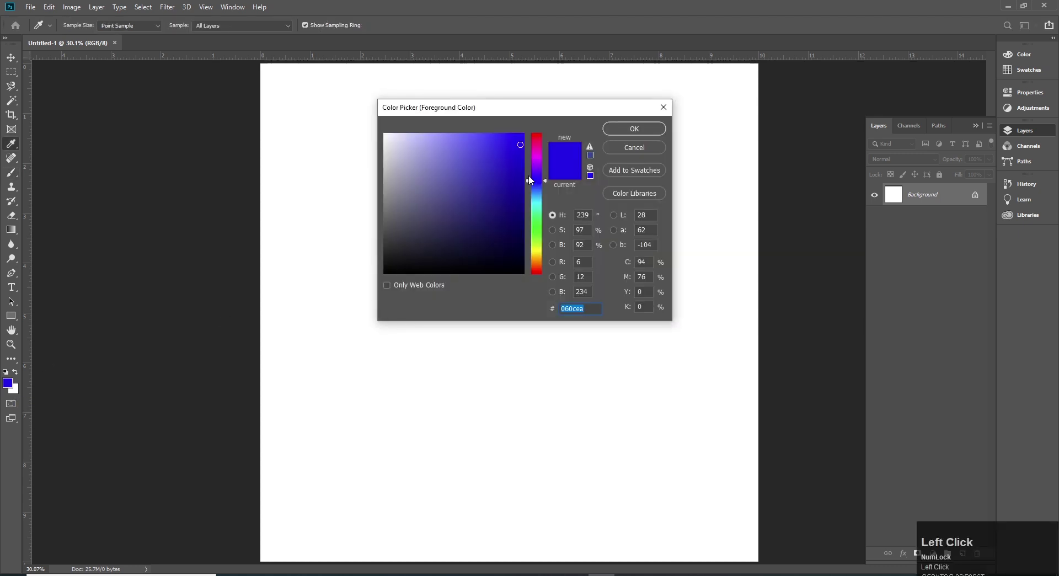
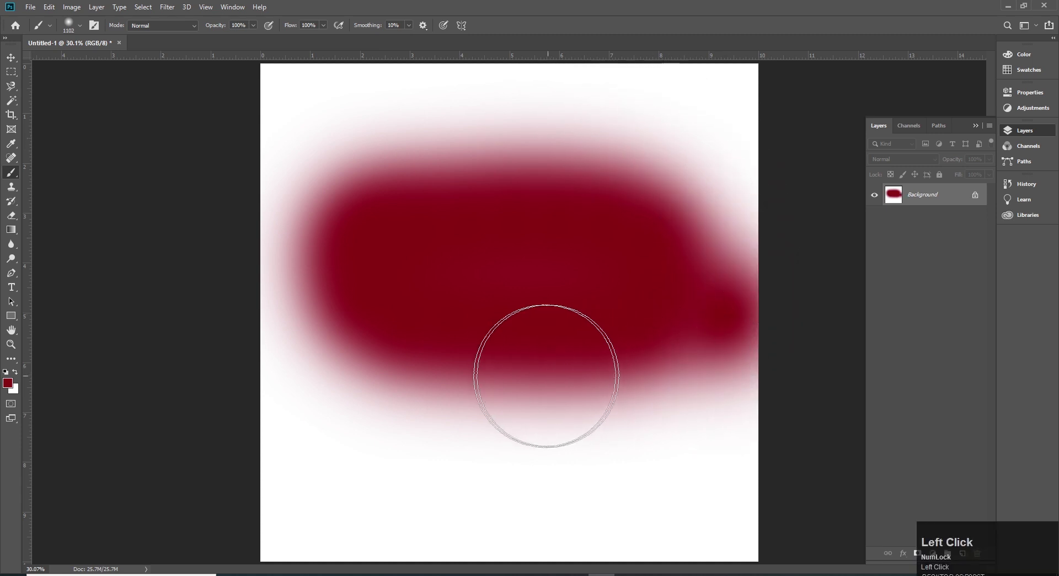
# - Undo the soft red strokes so the canvas returns to plain white
pyautogui.press('ctrl+z')
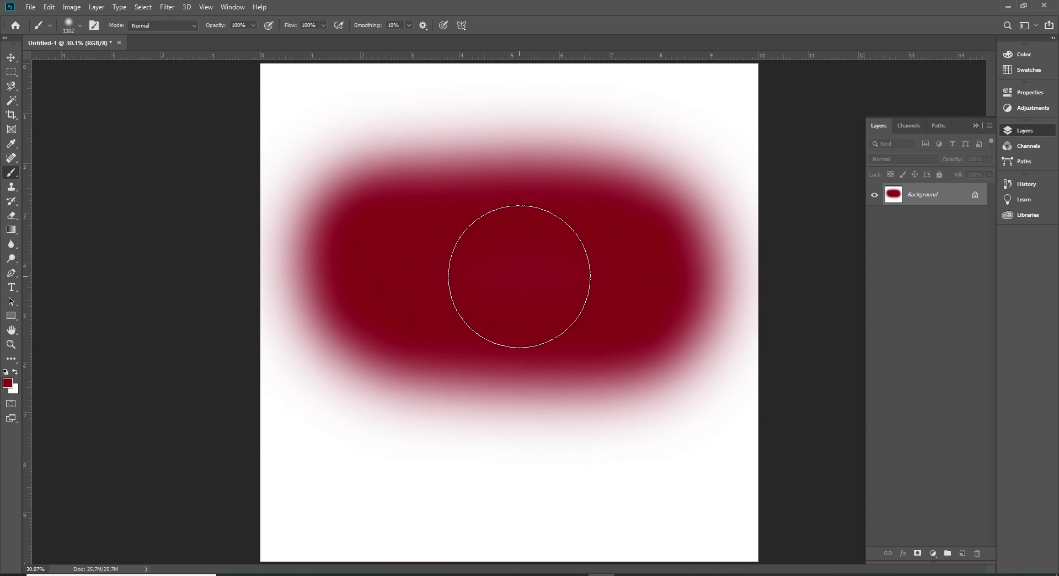
pyautogui.press('ctrl+z')
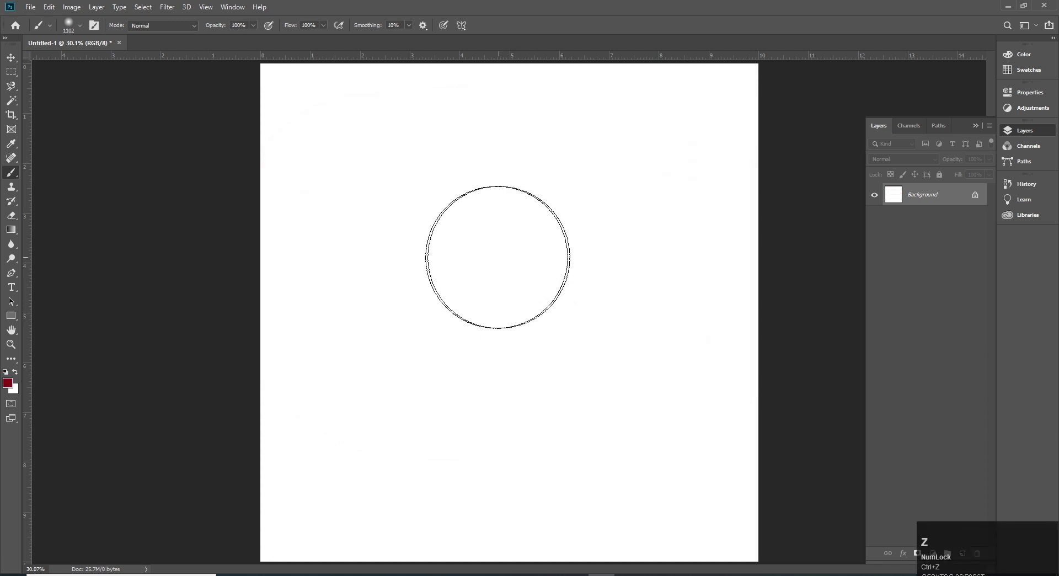
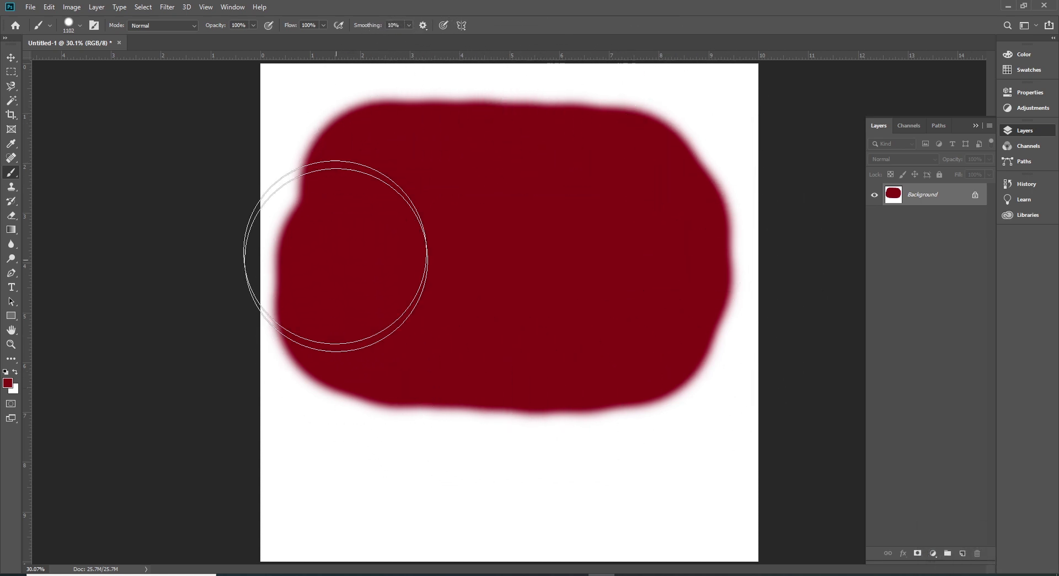
# - Clear the hard-edged red test blob, leaving the canvas white
pyautogui.press('ctrl+z')
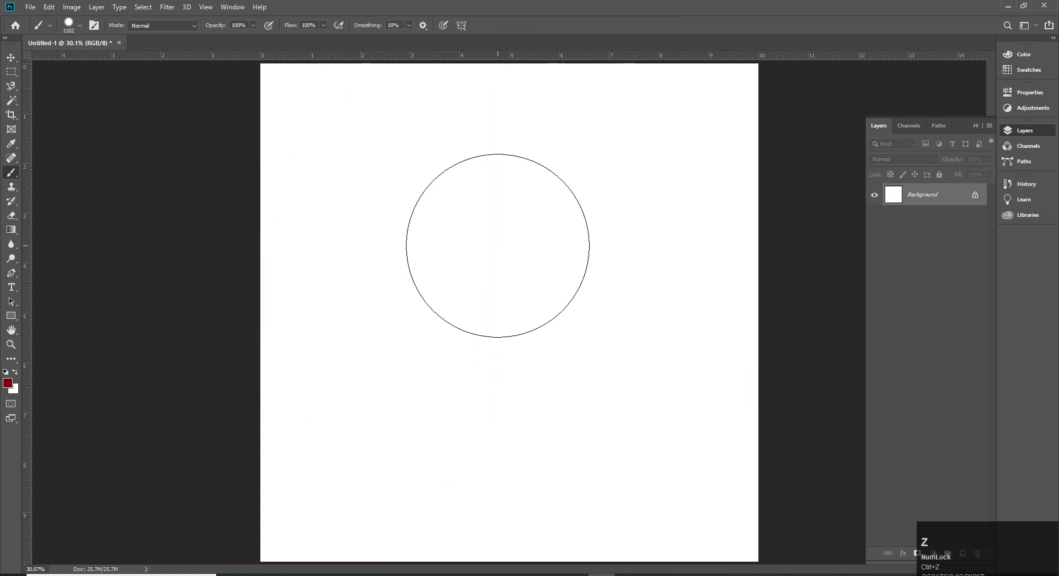
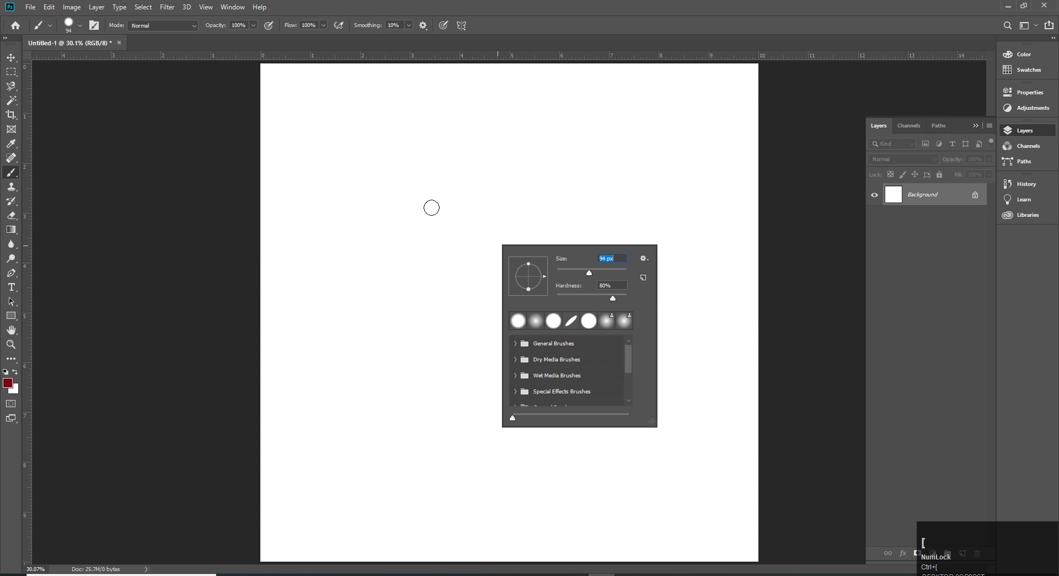
# - Shrink the brush from 1102 px to about 100 px with repeated [ presses
pyautogui.write('[[[')
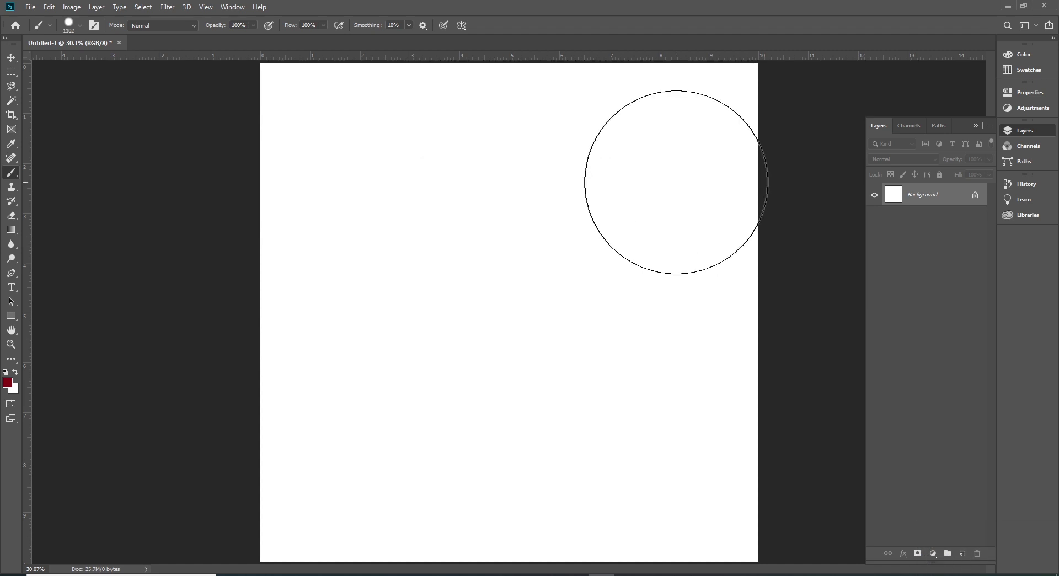
pyautogui.press('b')
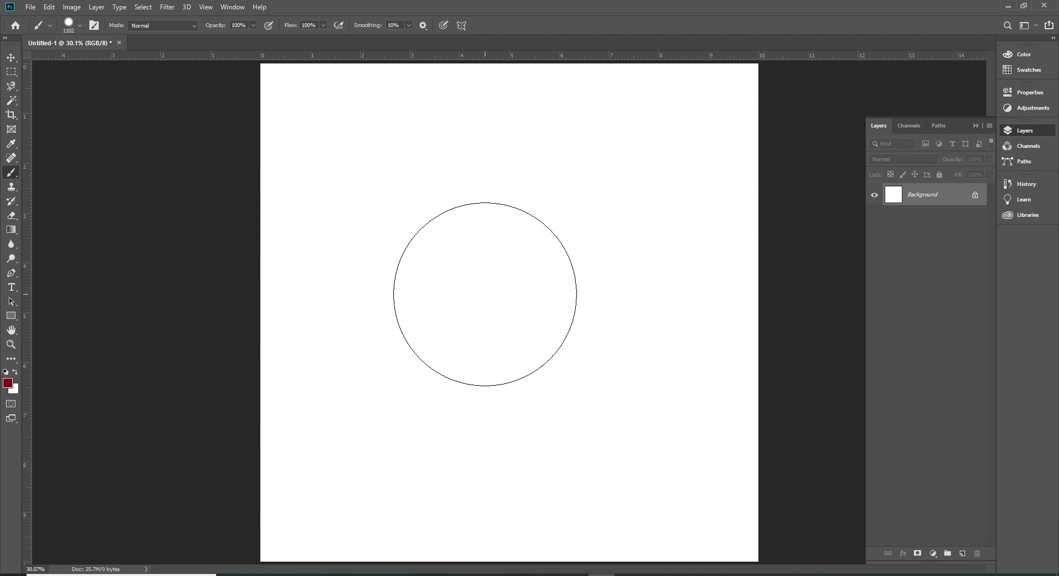
pyautogui.press('[')
pyautogui.write('[[[[[[[[[[[[[[[')
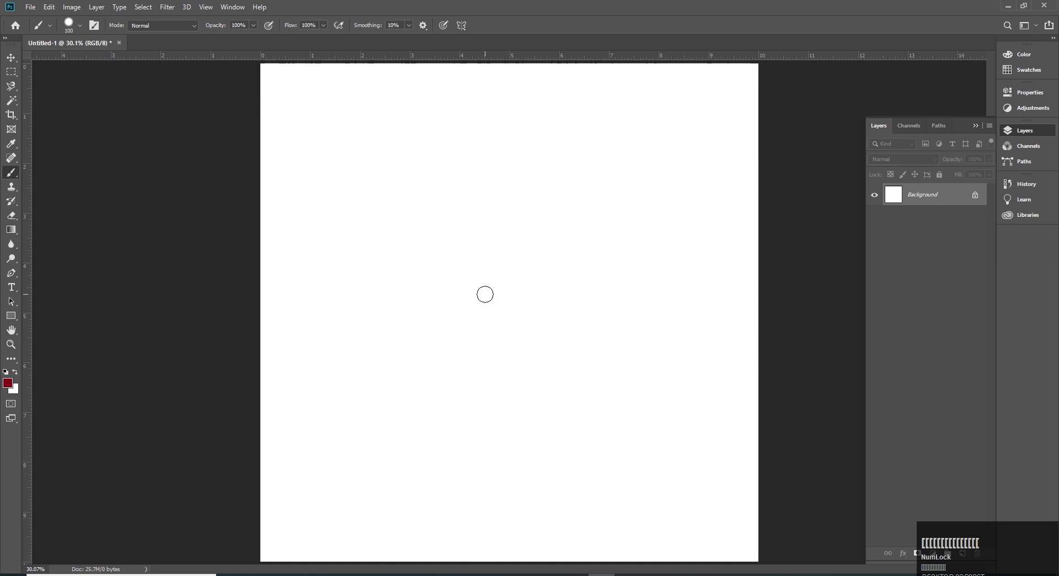
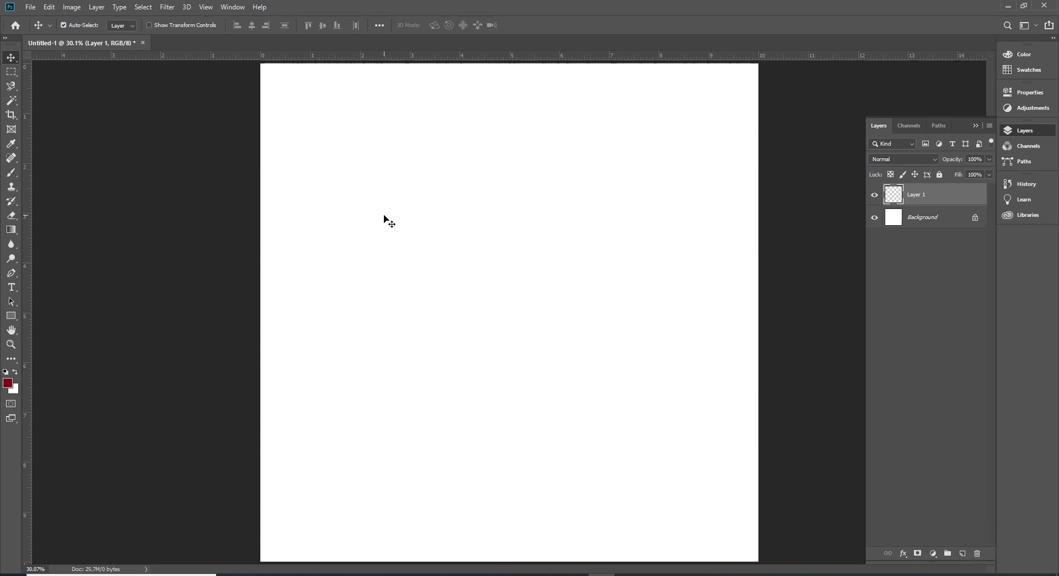
# - Return to the brush and pick the charcoal pencil preset from the brush picker
pyautogui.press('ctrl+z')
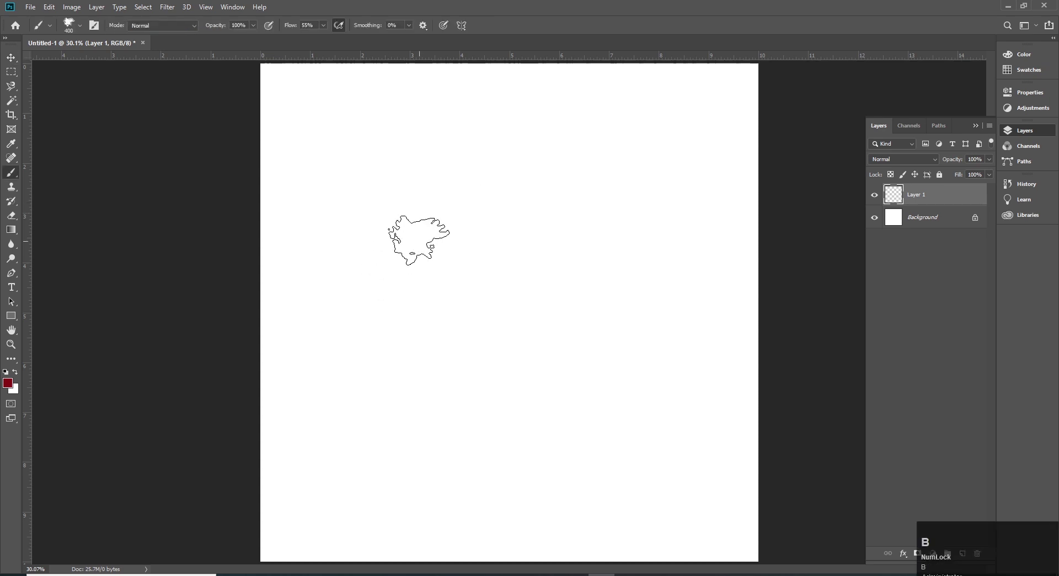
pyautogui.press('b')
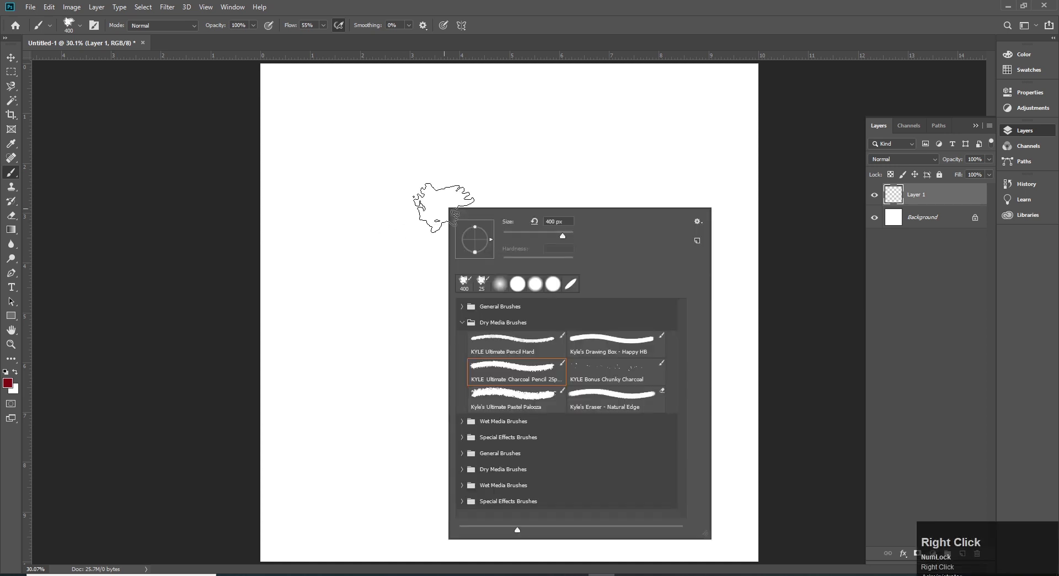
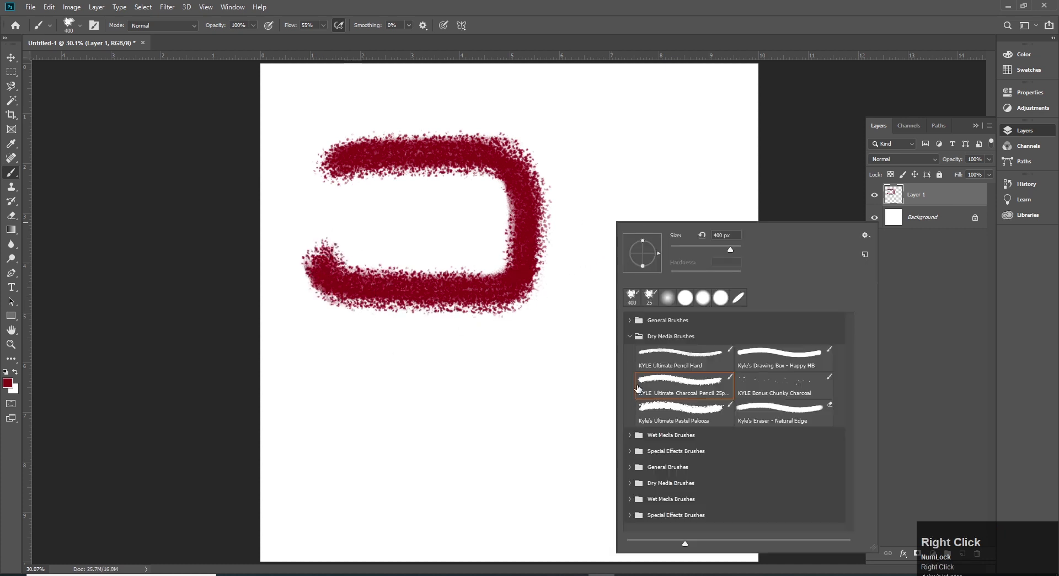
pyautogui.click(631, 340)
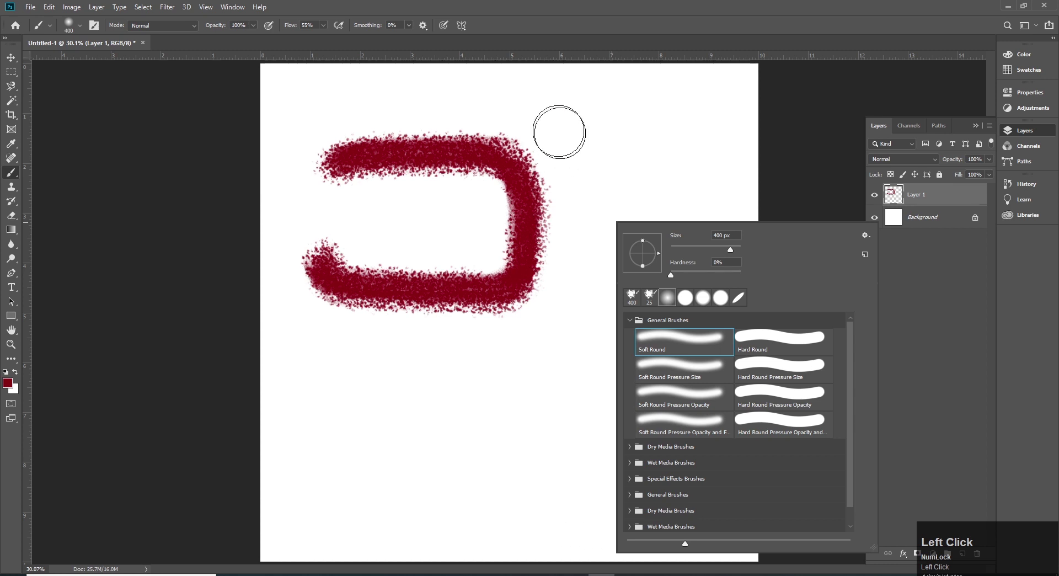
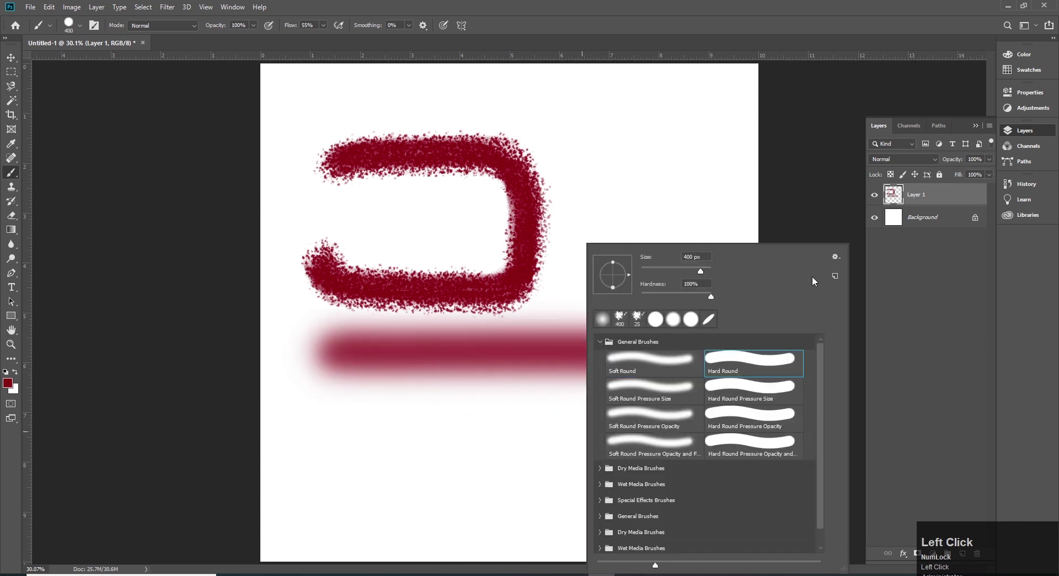
# - Restore the default brush presets and paint a hard red stroke across the canvas top
pyautogui.click(840, 263)
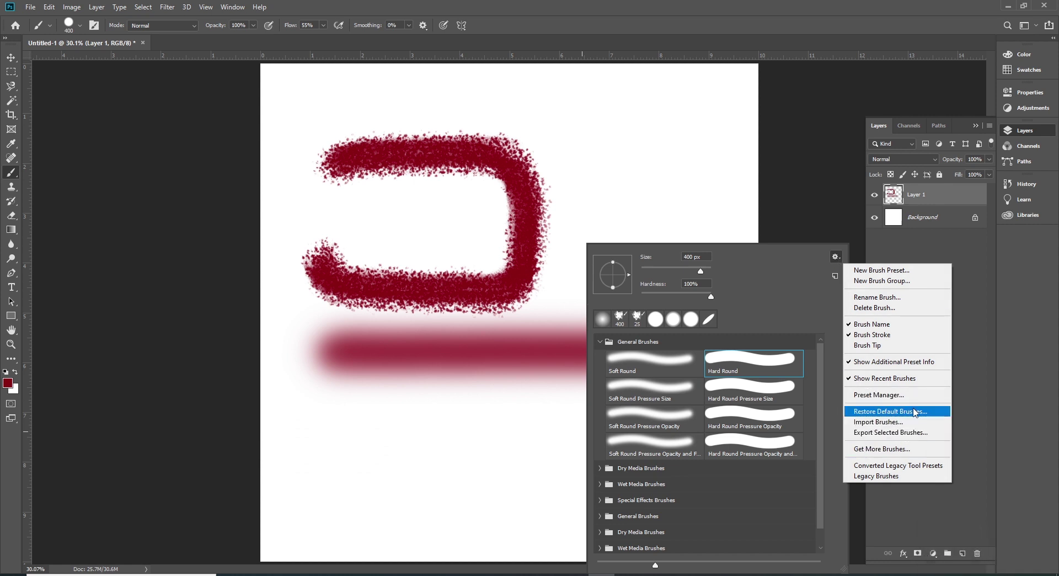
pyautogui.click(896, 414)
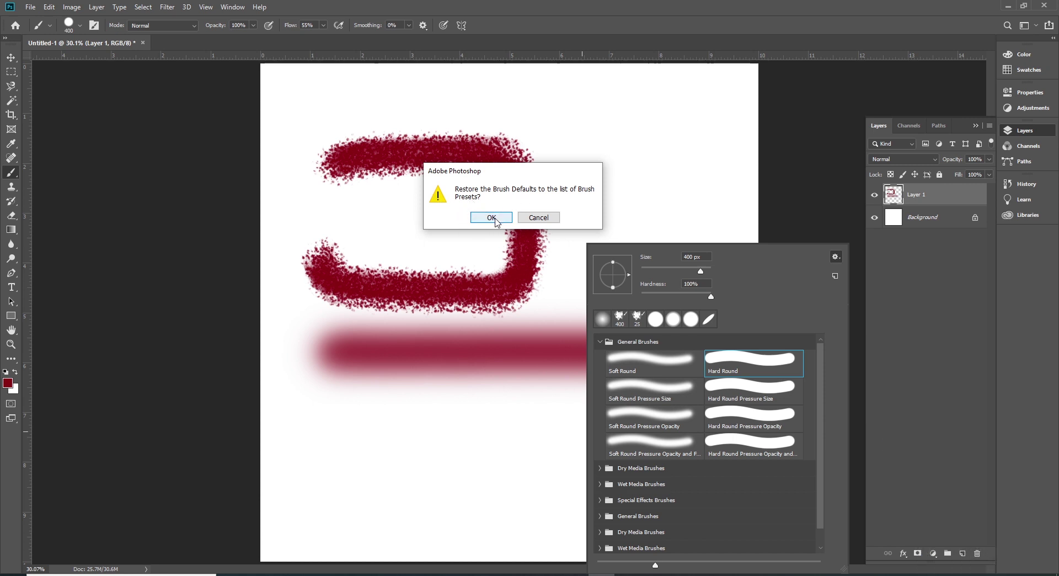
pyautogui.moveTo(501, 222); pyautogui.dragTo(557, 368)
# - Clear the painted strokes and bring up the brush preset list on the empty layer
pyautogui.press('ctrl+z')
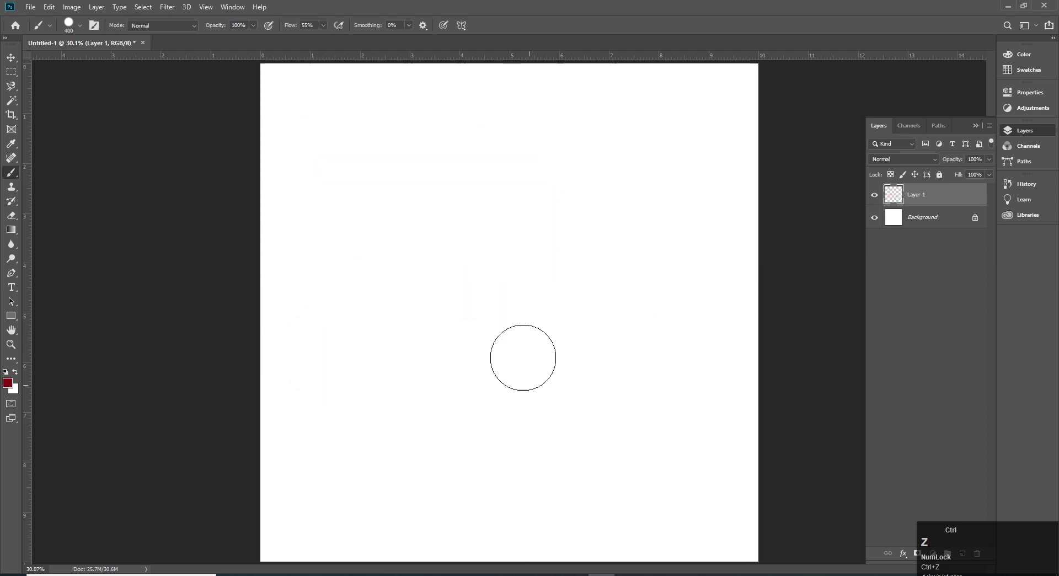
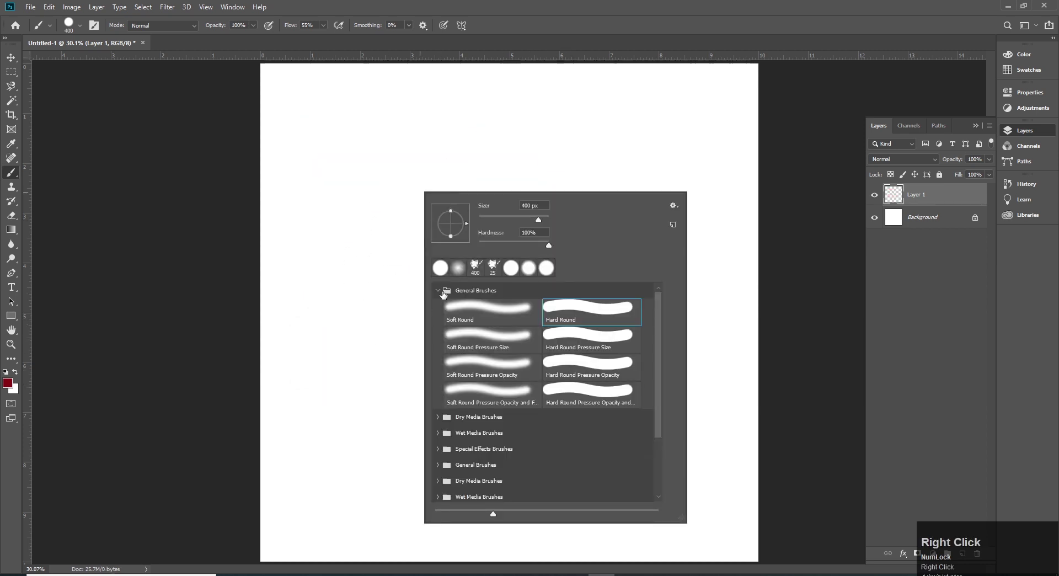
pyautogui.click(440, 295)
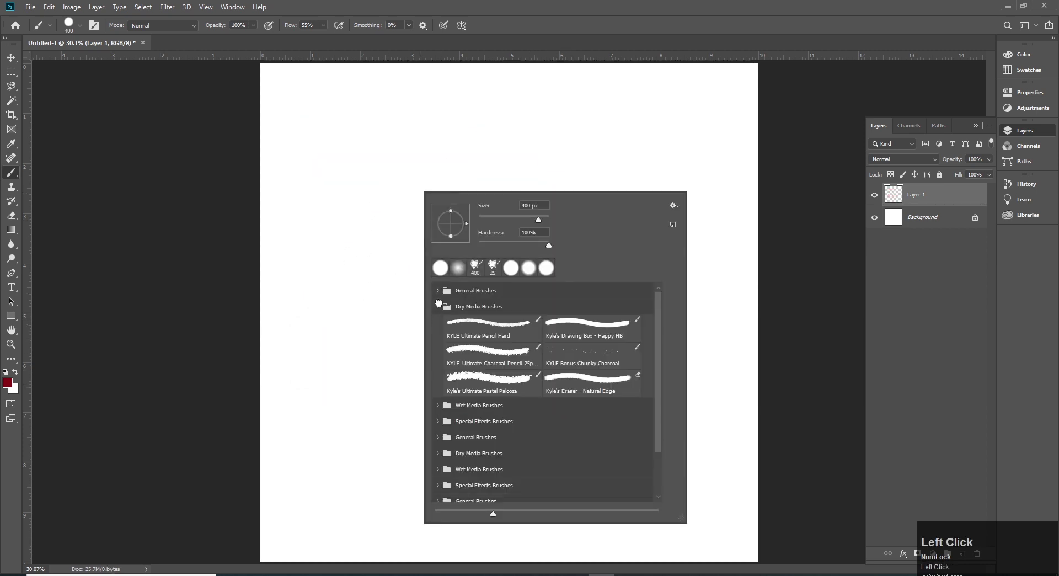
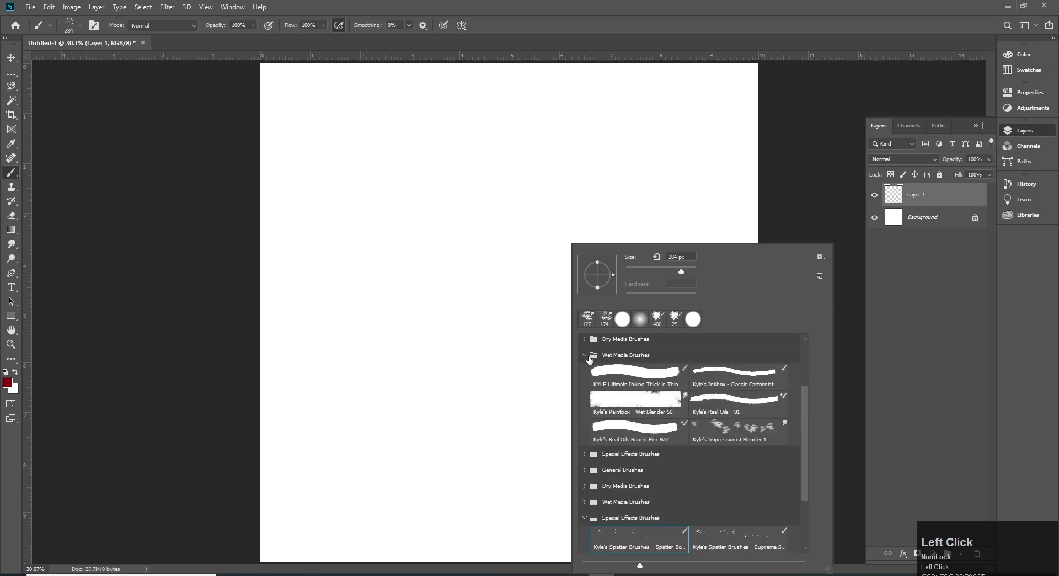
# - Dismiss the preset list and enlarge the brush with repeated ] presses
pyautogui.press('ctrl+z')
pyautogui.press(']')
pyautogui.write(']]]]]]]]]]]]]]]]')
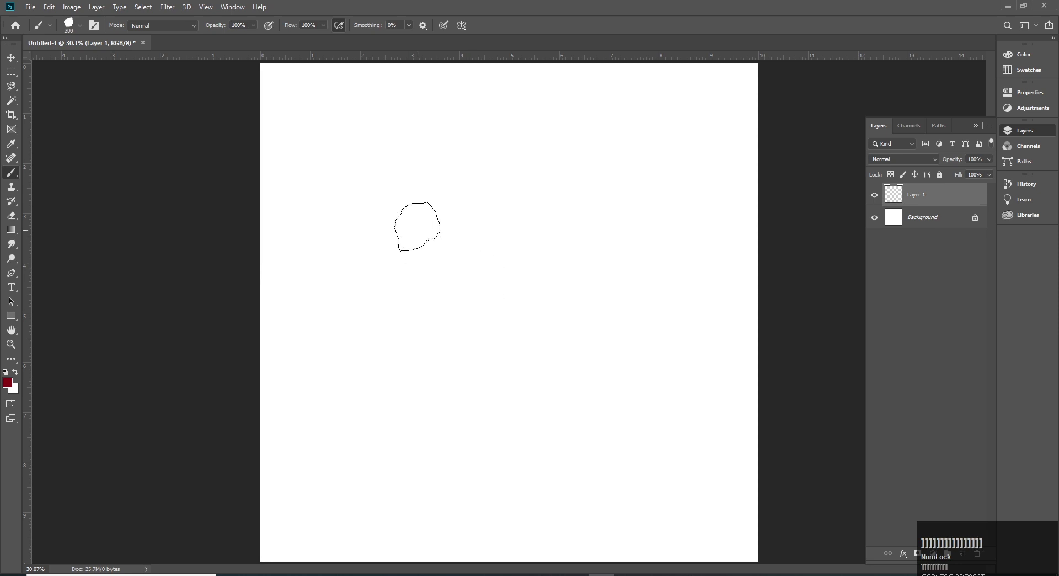
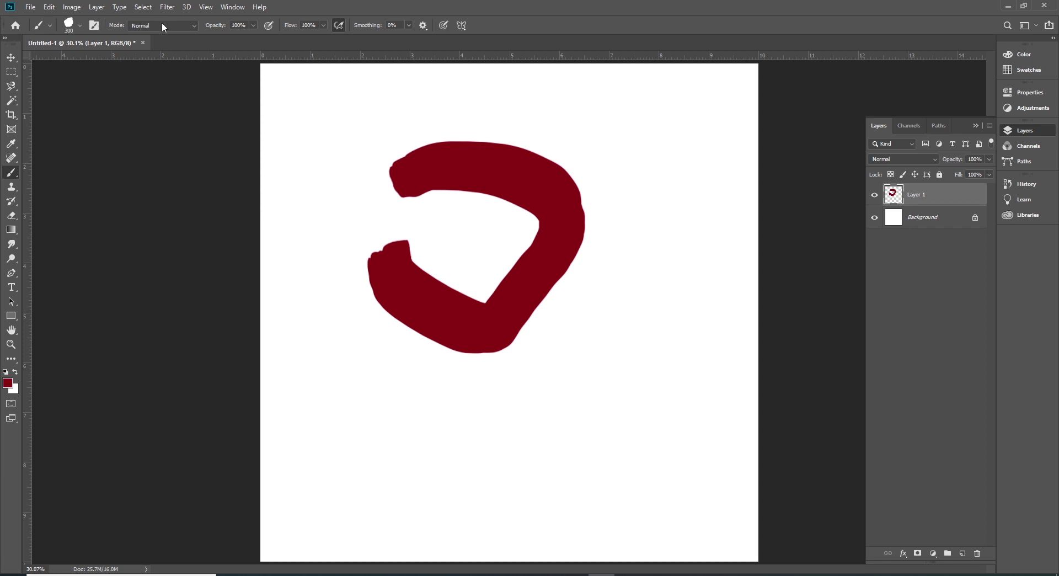
# - Review the brush blending modes and leave Mode on Normal
pyautogui.click(197, 28)
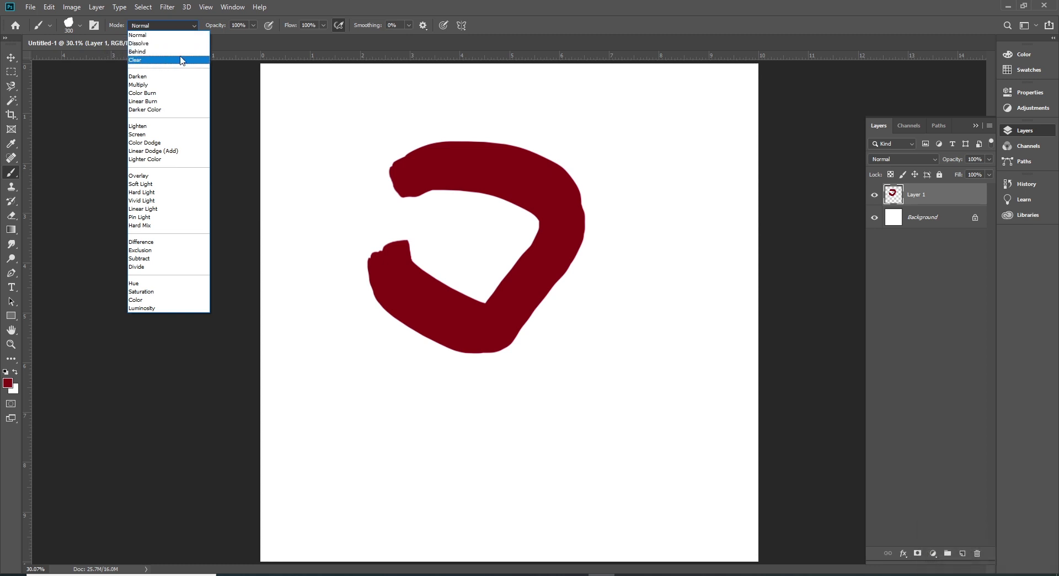
pyautogui.click(199, 28)
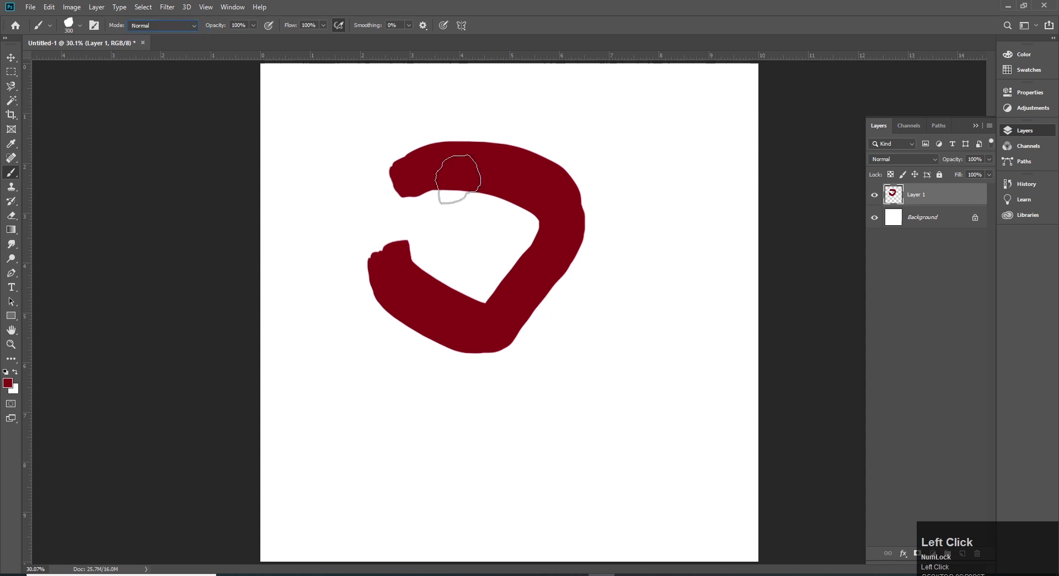
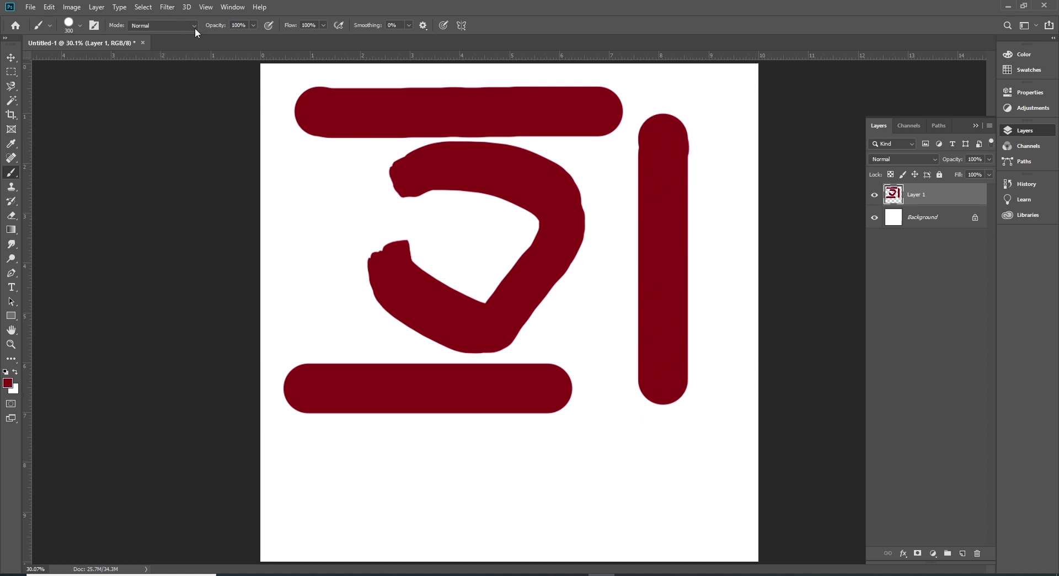
# - Undo the blue Behind-mode strokes over the vertical bar and revisit the Mode list
pyautogui.click(197, 31)
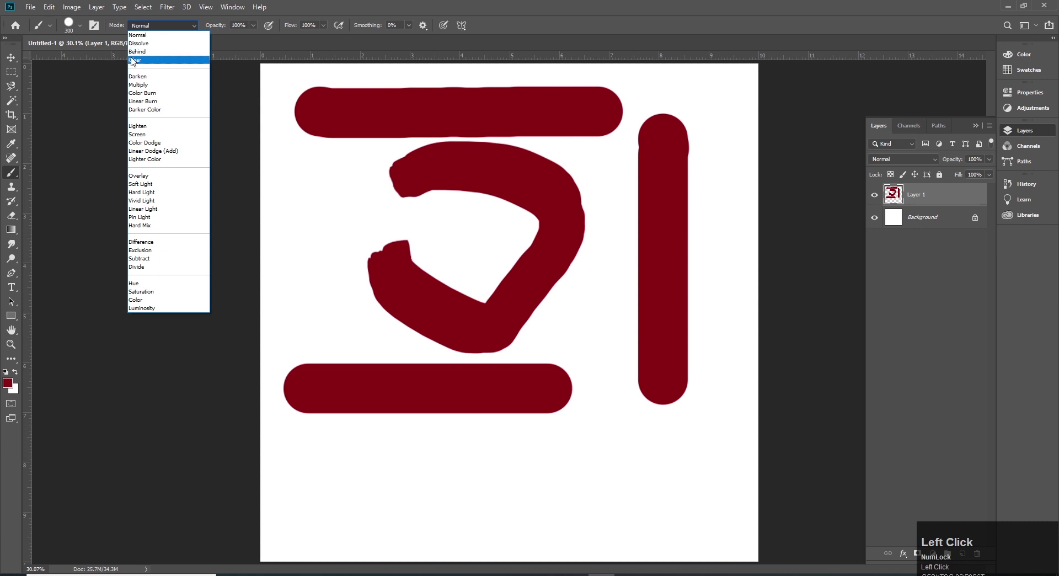
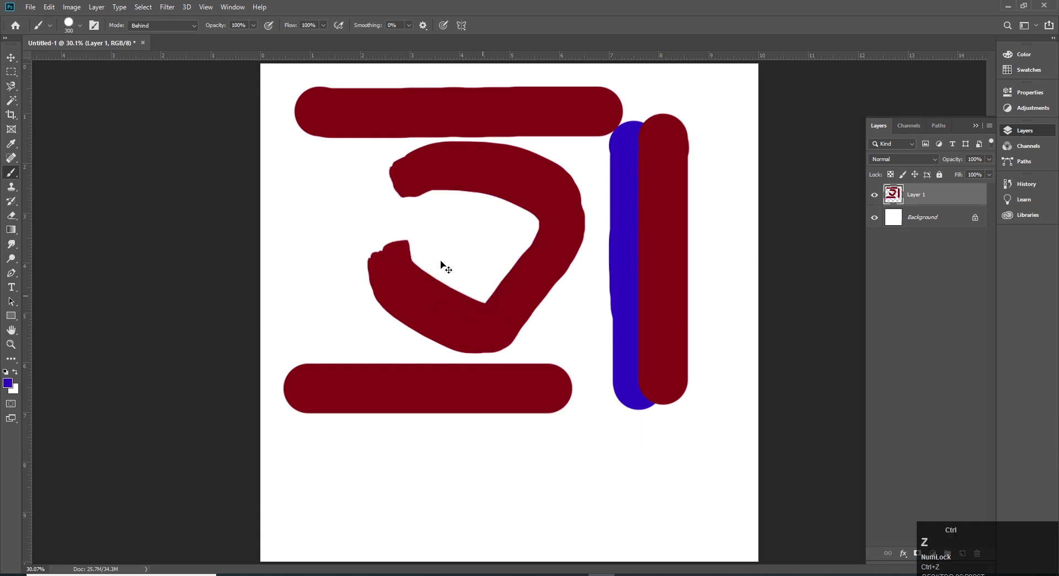
pyautogui.press('ctrl+z')
pyautogui.click(198, 32)
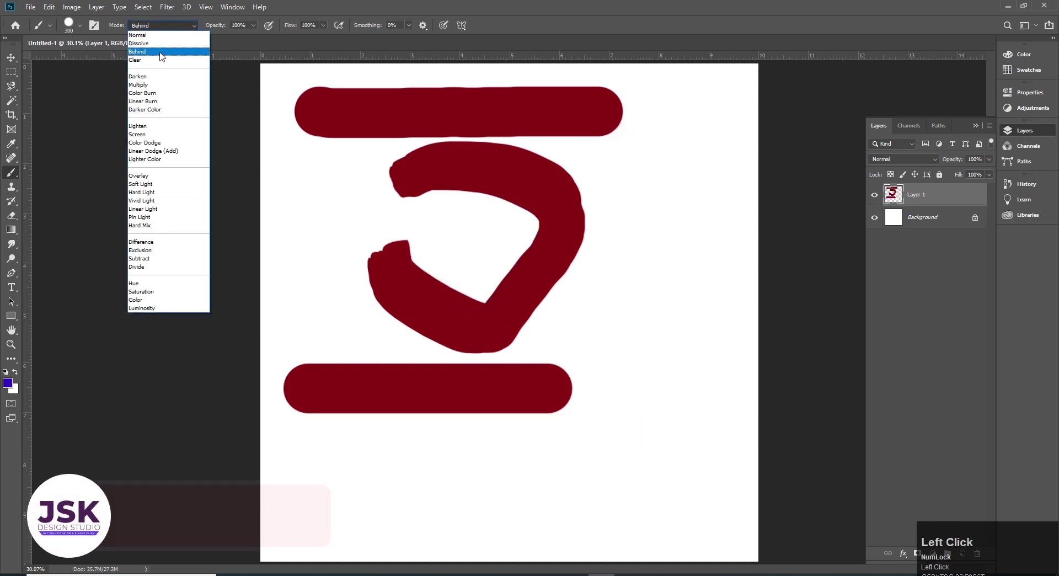
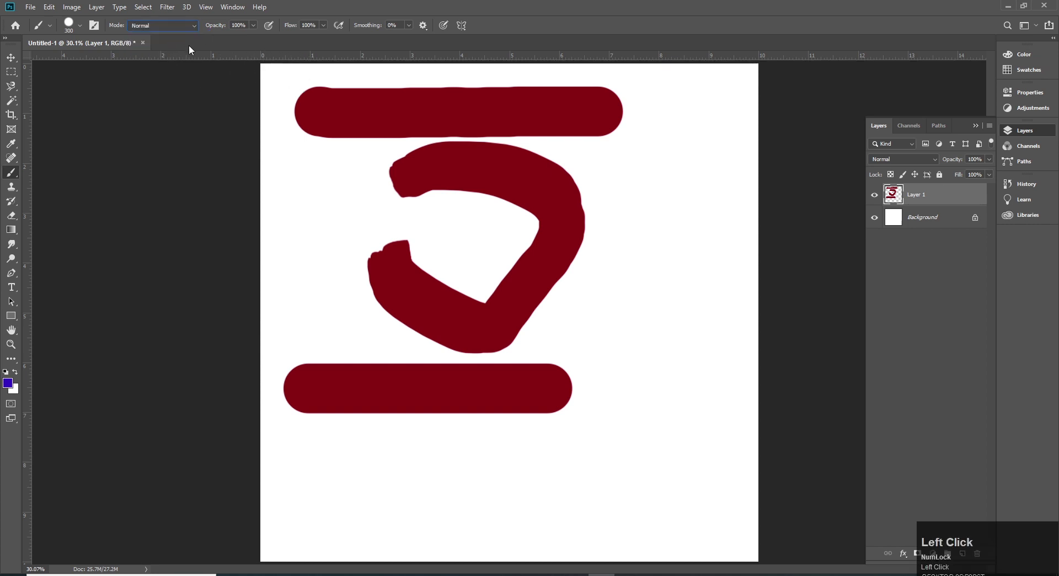
# - Paint blue and pale see-through green vertical bars right of the red shapes, then clear the layer
pyautogui.click(196, 58)
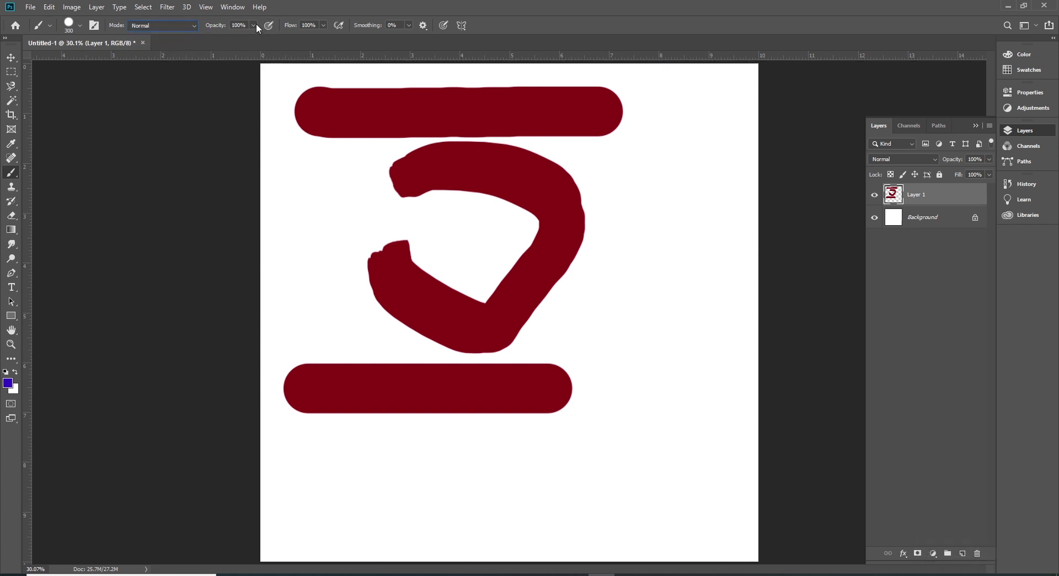
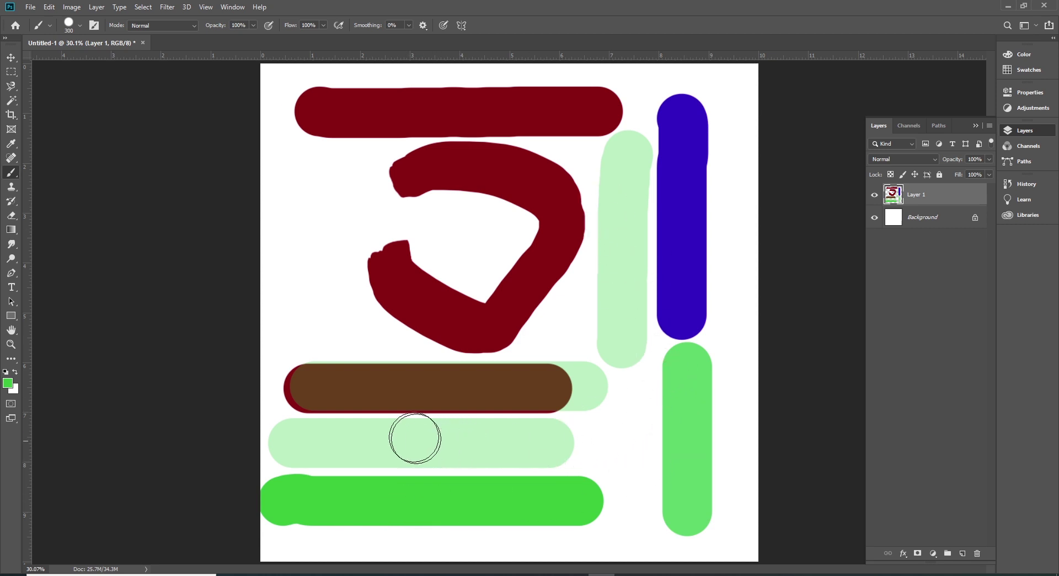
pyautogui.click(545, 321)
# - Wipe Layer 1 clean and select the brush flow value in the options bar
pyautogui.press('ctrl+z')
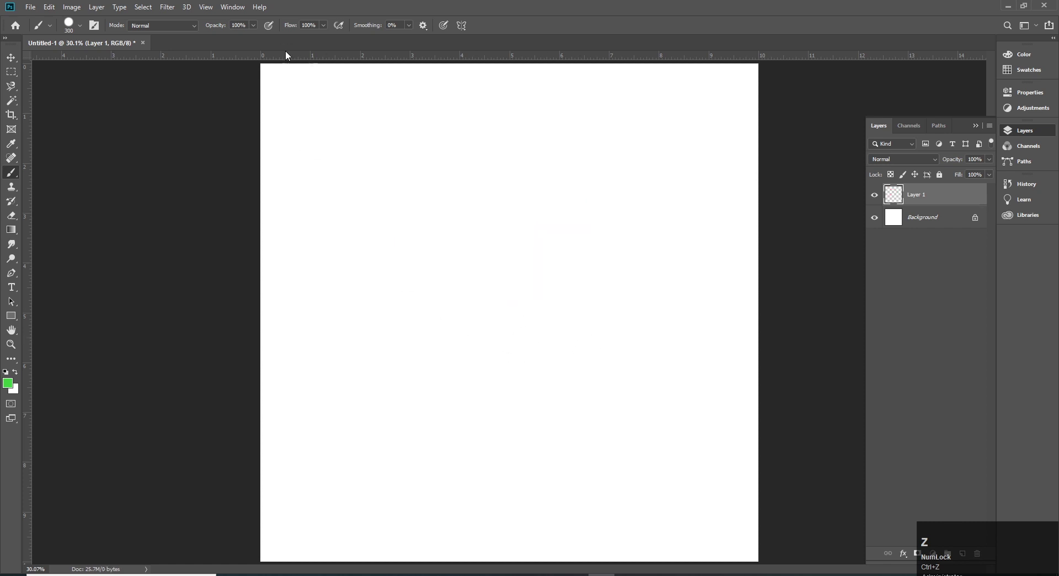
pyautogui.click(325, 23)
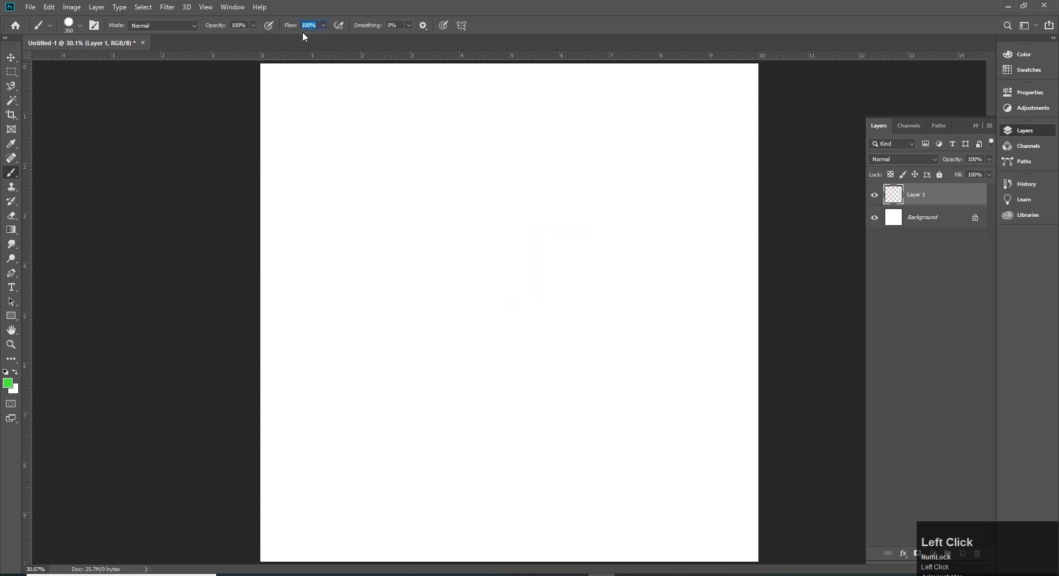
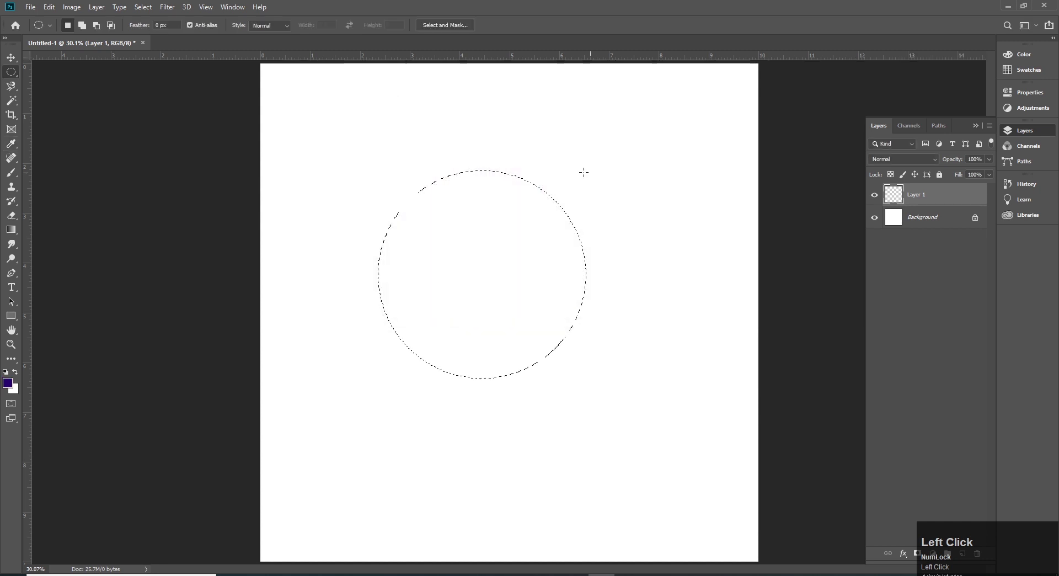
# - Return to the Brush with a circular selection in the middle and bring up the flow slider
pyautogui.press('b')
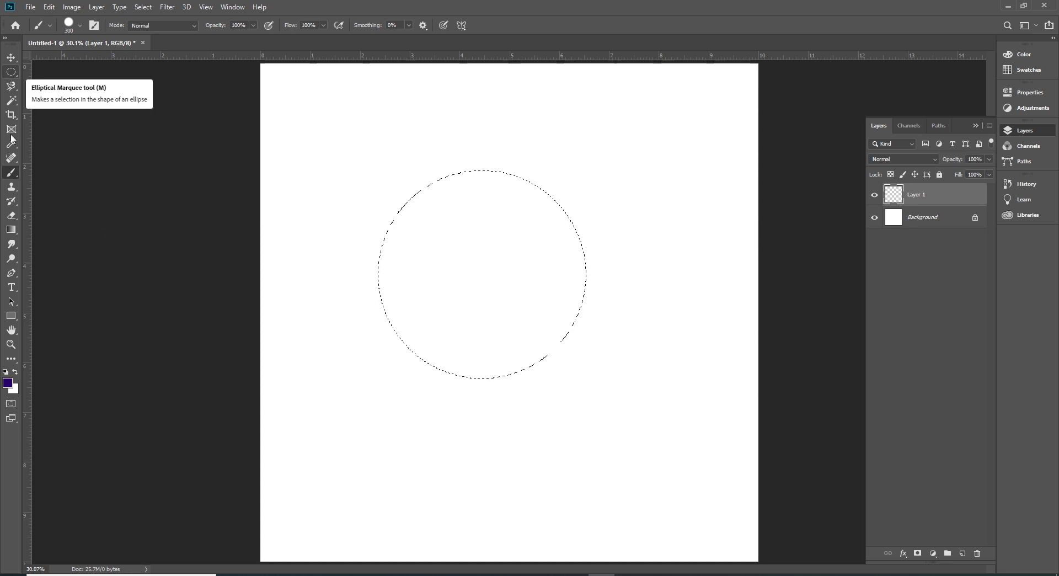
pyautogui.click(14, 178)
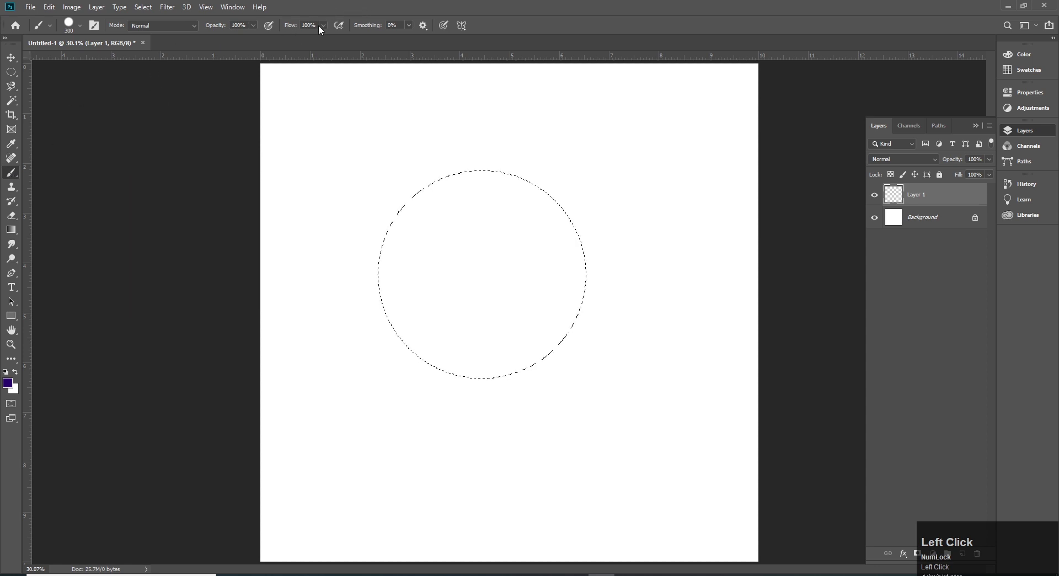
pyautogui.click(327, 29)
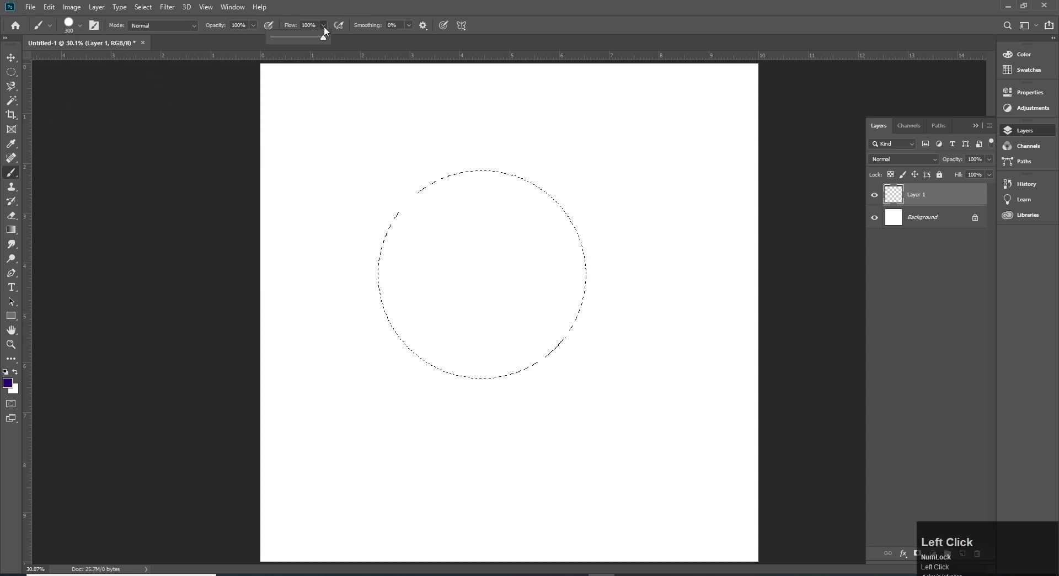
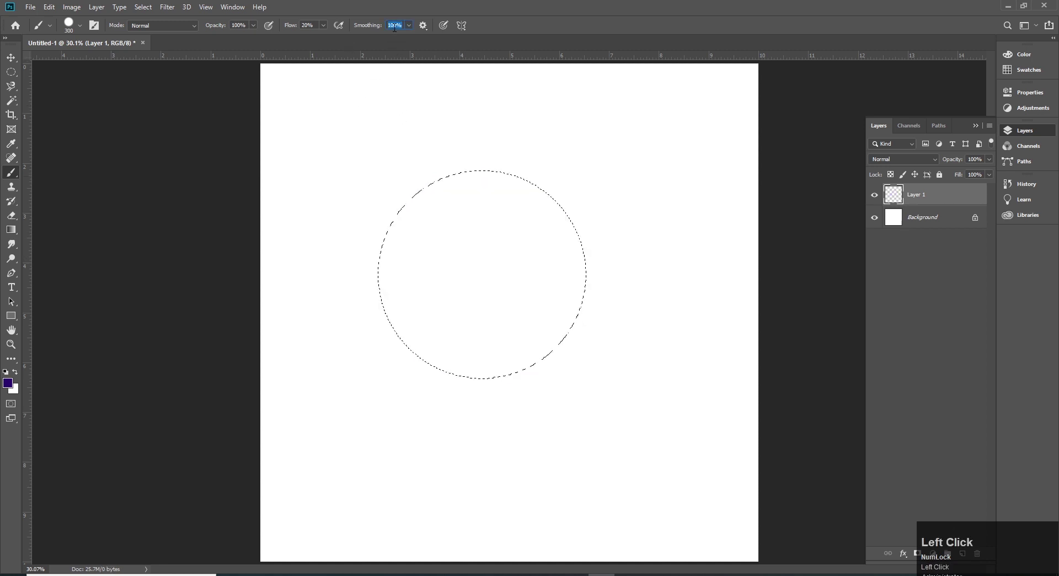
# - Drop flow to 1% and paint a faint lilac ring along the inside of the circular selection
pyautogui.moveTo(326, 29); pyautogui.dragTo(264, 38)
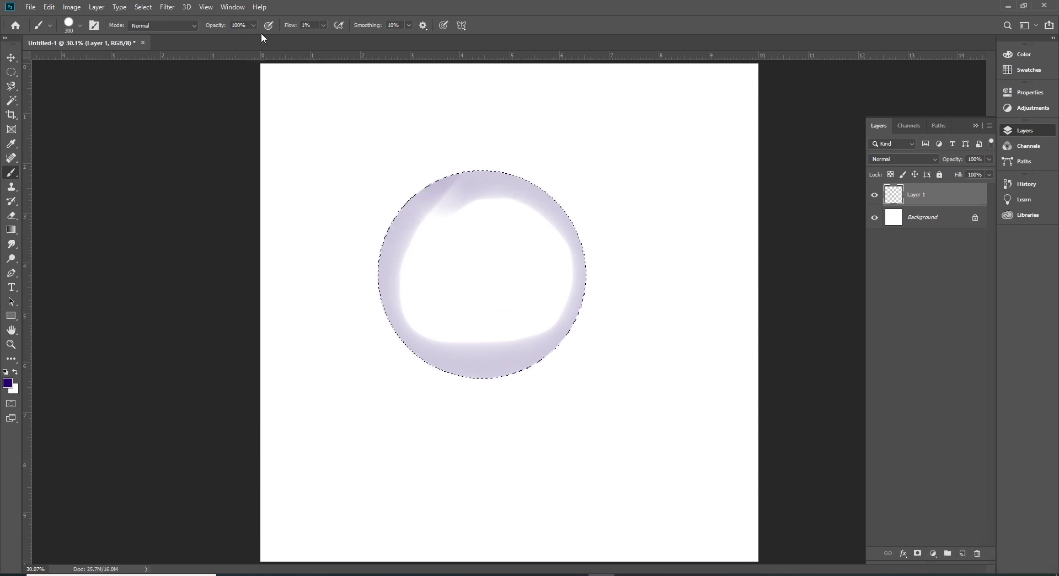
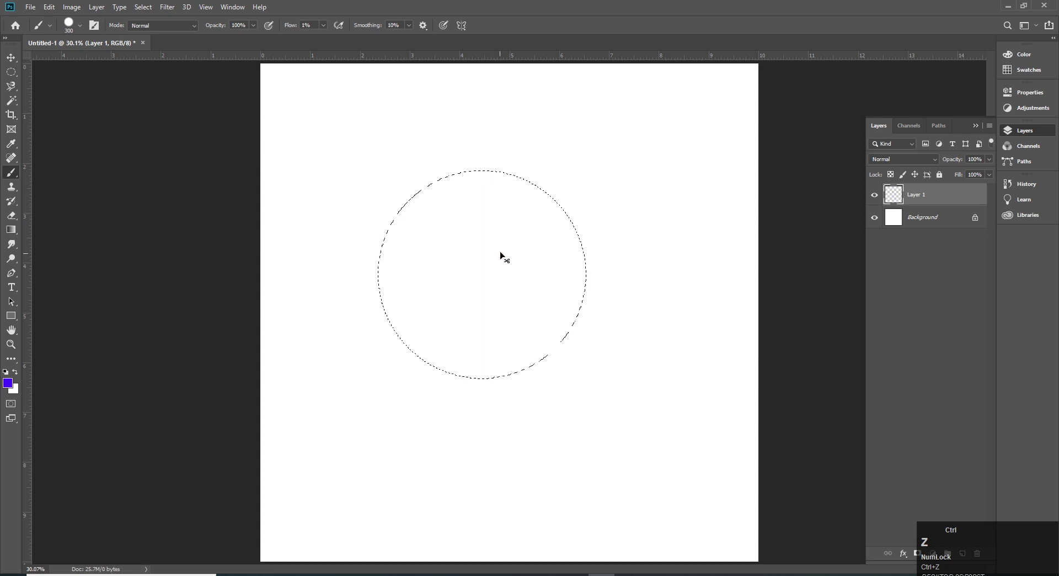
# - Confirm 1% flow, paint a swirling lilac fill in the circle, then undo it and the selection
pyautogui.press('ctrl+z')
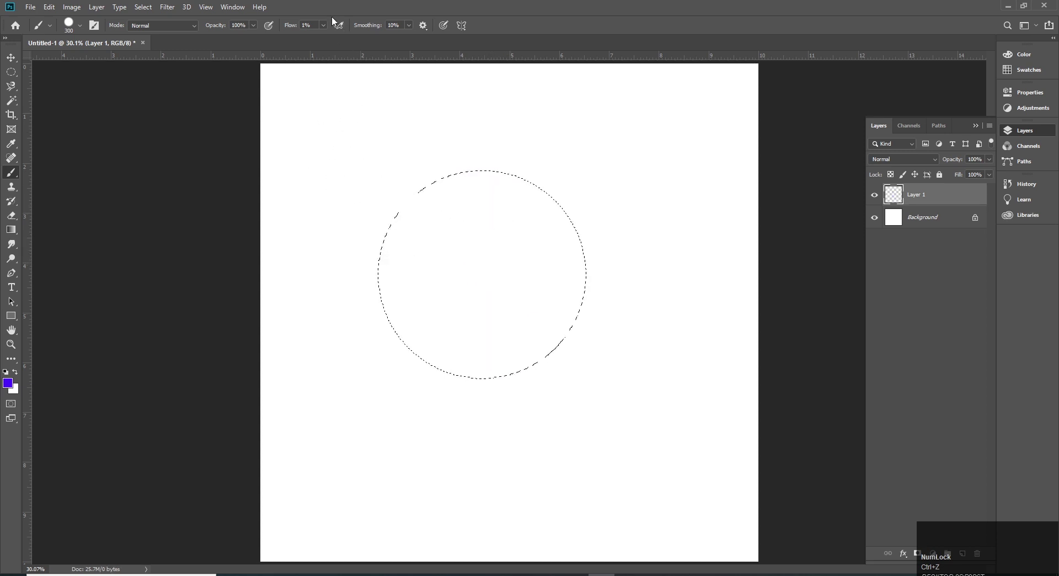
pyautogui.click(323, 28)
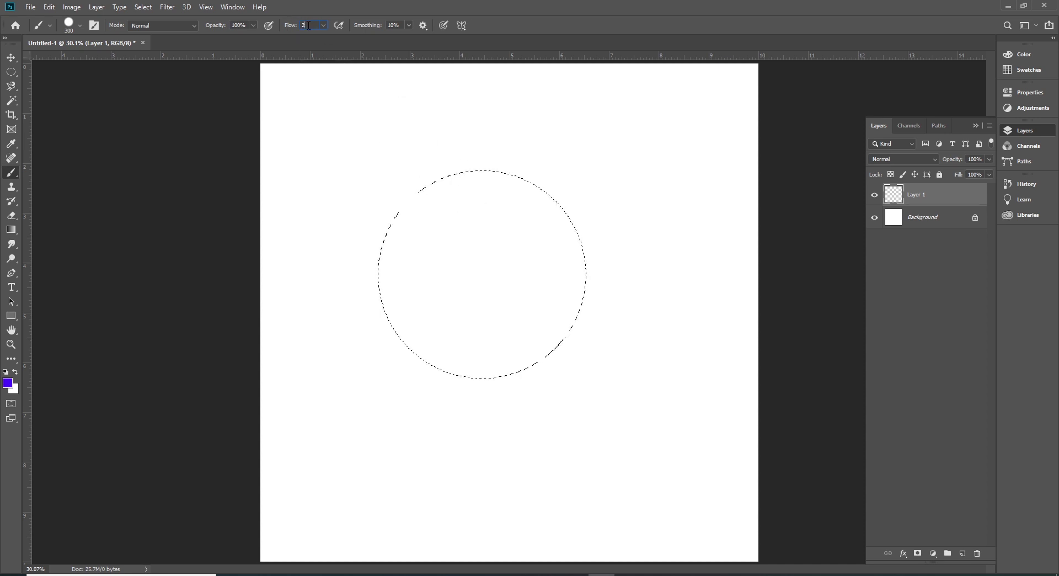
pyautogui.press('=')
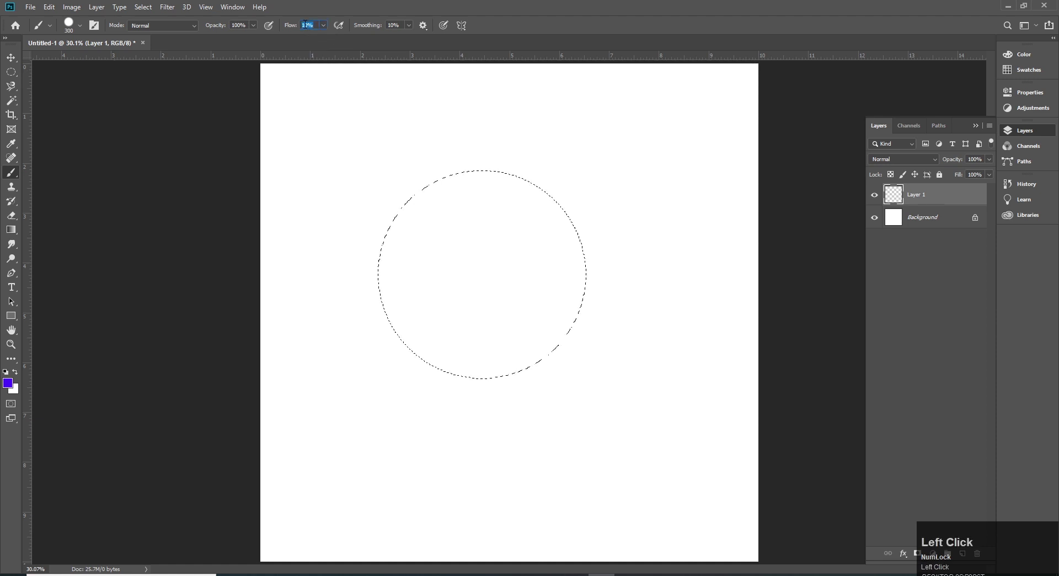
pyautogui.press('Return')
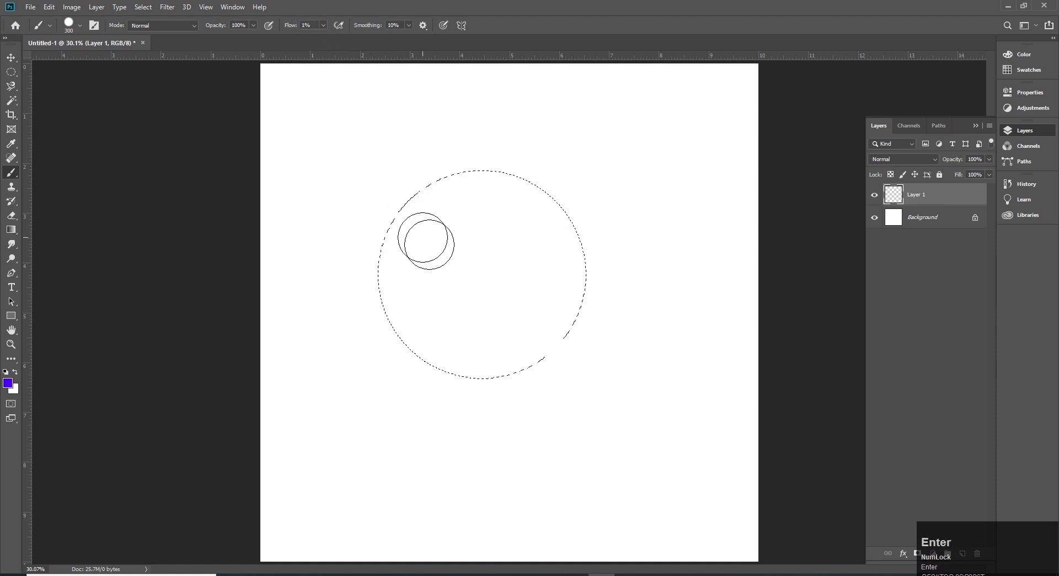
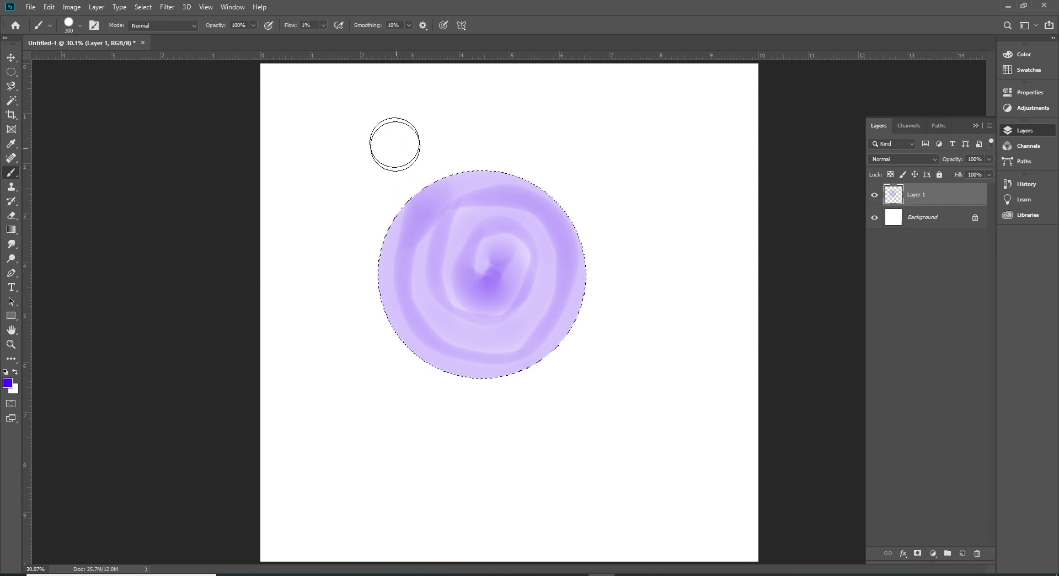
pyautogui.press('ctrl+z')
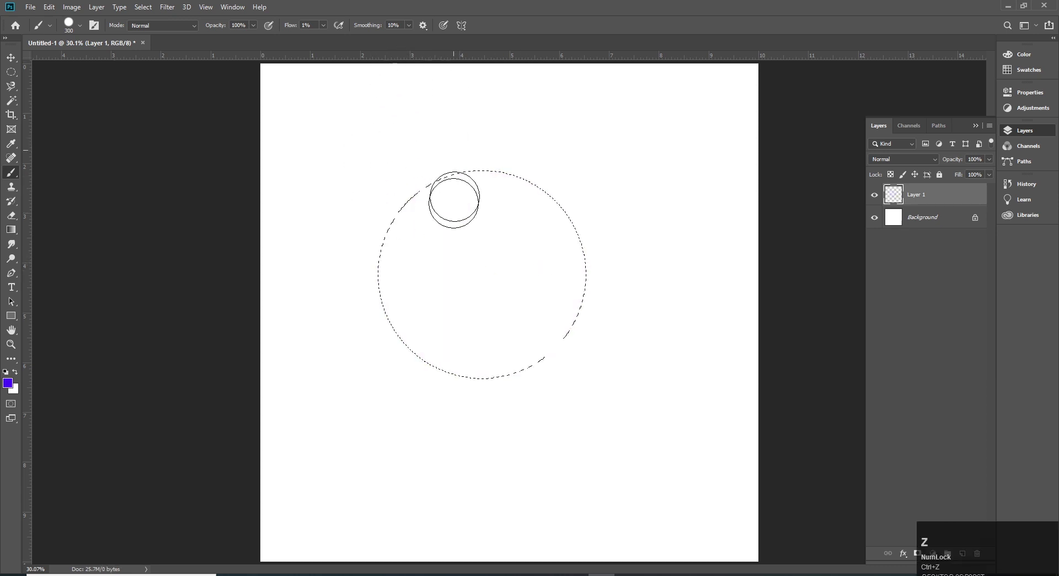
pyautogui.press('ctrl+z')
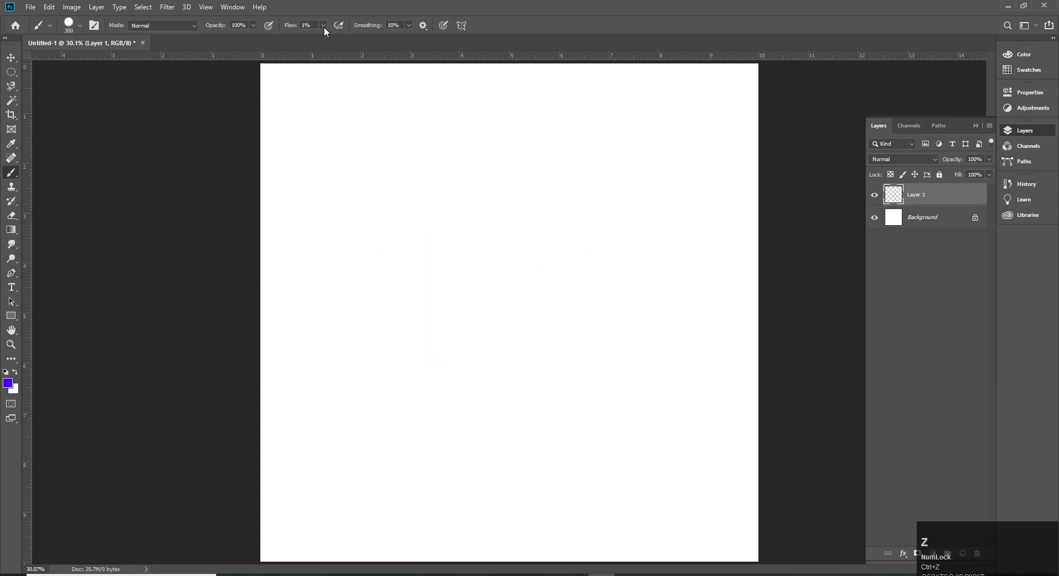
# - Restore flow to 100%, reset colours to black and white, and return to the Brush
pyautogui.click(330, 29)
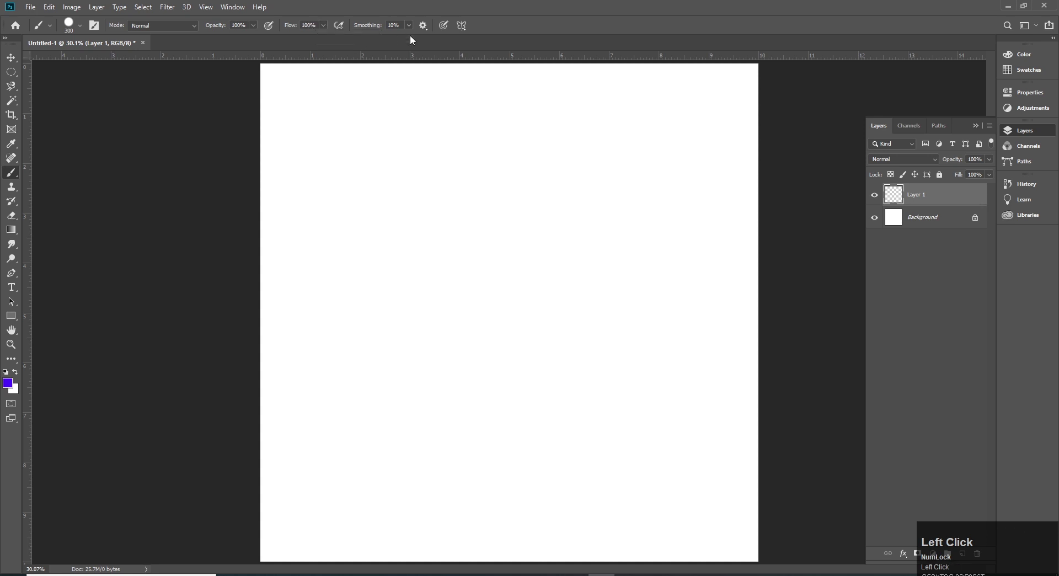
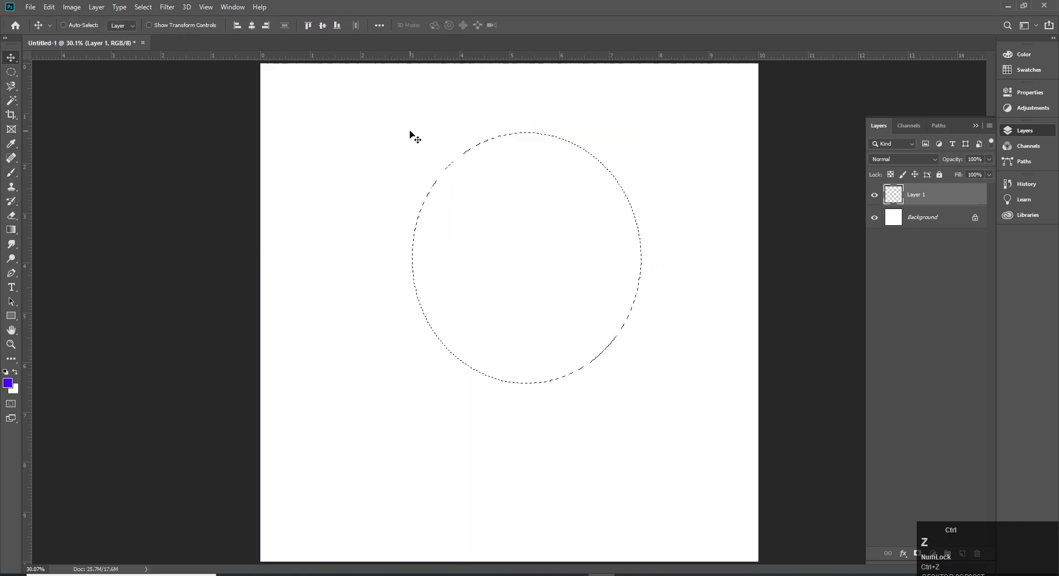
pyautogui.press('ctrl+z')
pyautogui.press('d')
pyautogui.press('v')
pyautogui.click(371, 189)
pyautogui.press('m')
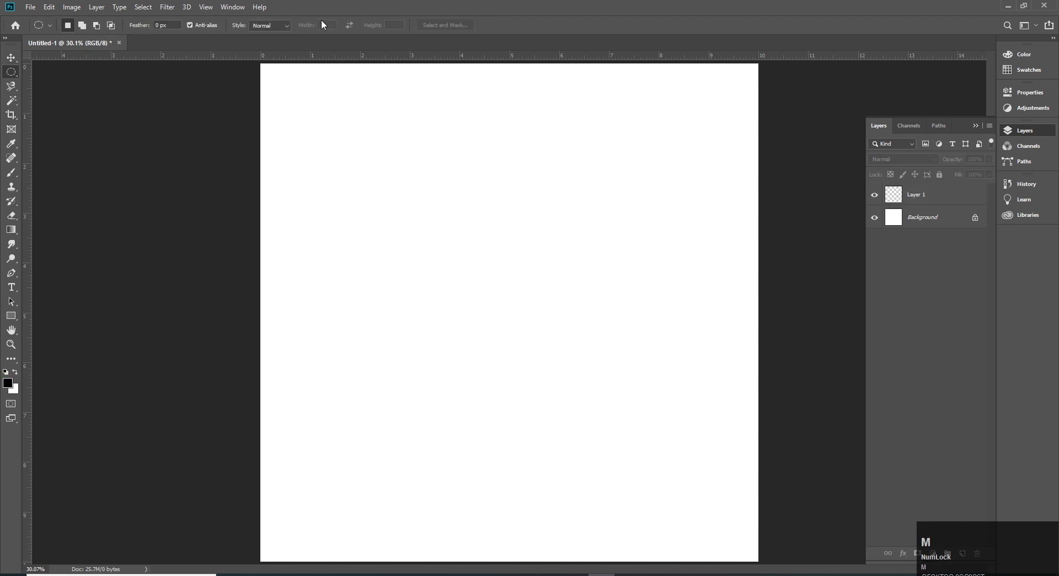
pyautogui.press('b')
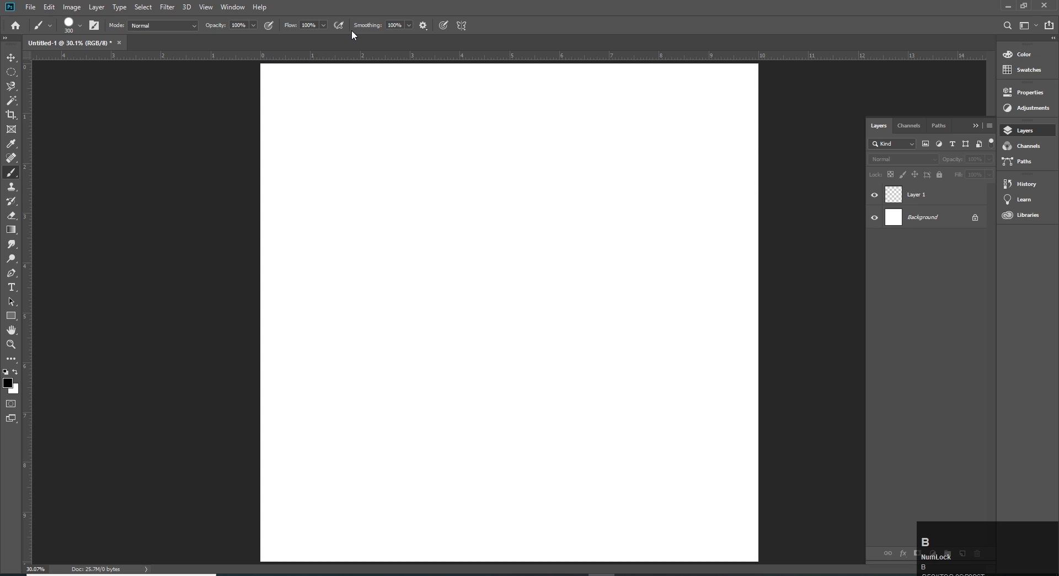
# - Set brush smoothing to 100% in Normal mode with black as the paint colour
pyautogui.click(412, 26)
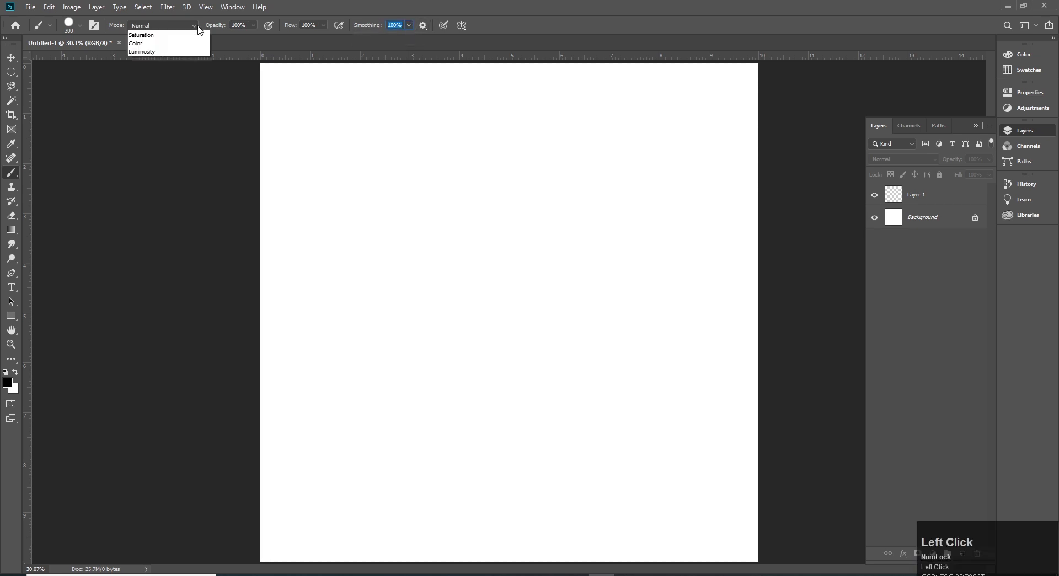
pyautogui.press('v')
pyautogui.click(14, 57)
pyautogui.press('b')
pyautogui.click(923, 200)
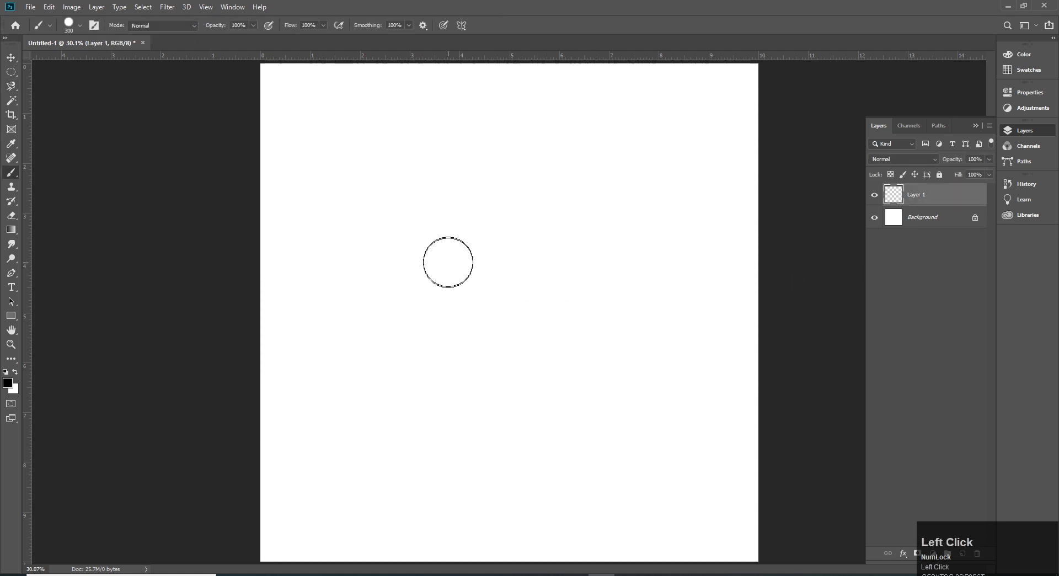
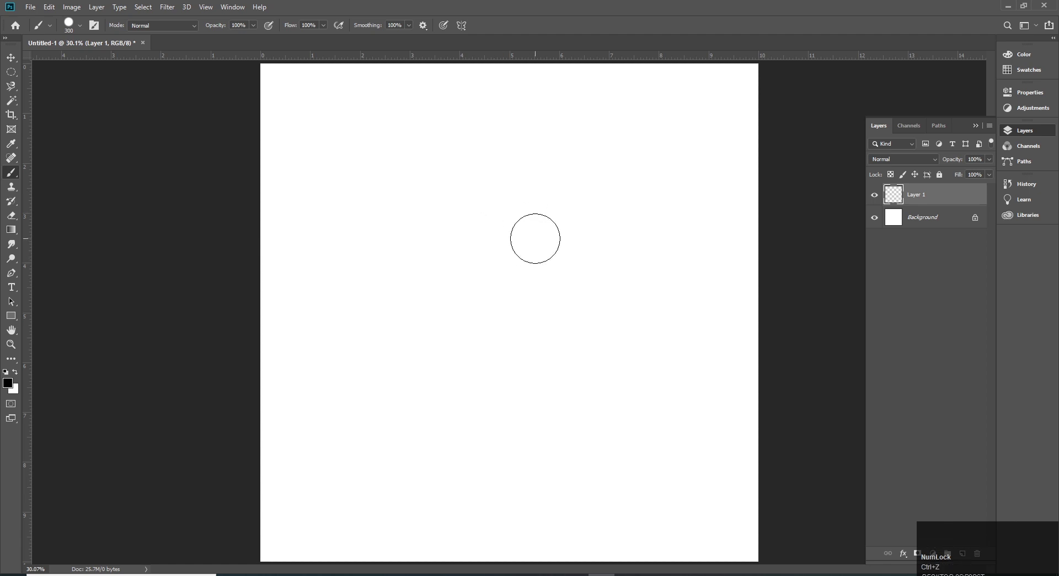
# - Enlarge the brush diameter from 300 px toward about 1158 px by dragging on the canvas
pyautogui.press('ctrl+z')
pyautogui.moveTo(541, 243); pyautogui.dragTo(641, 246)
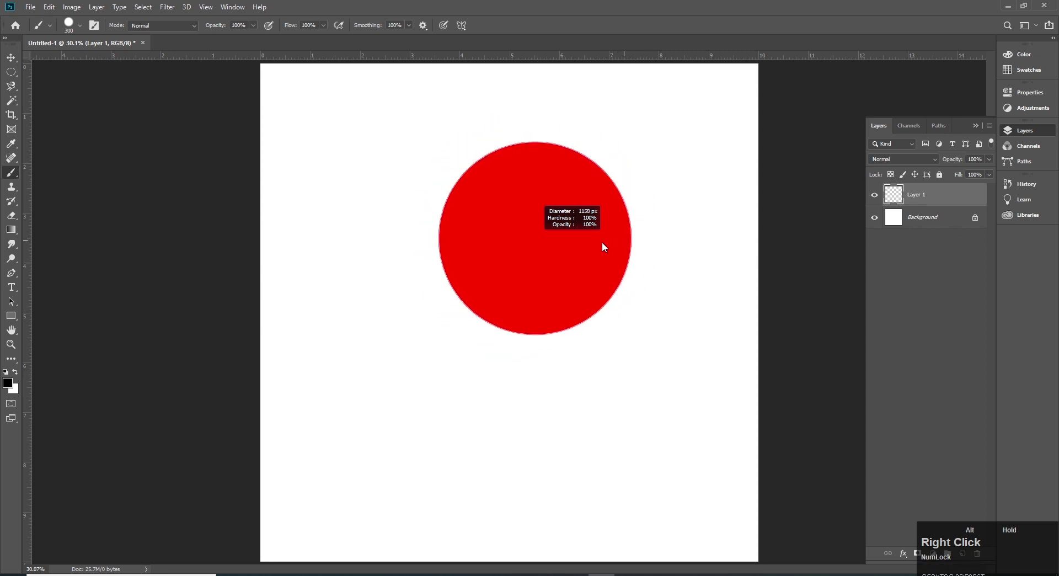
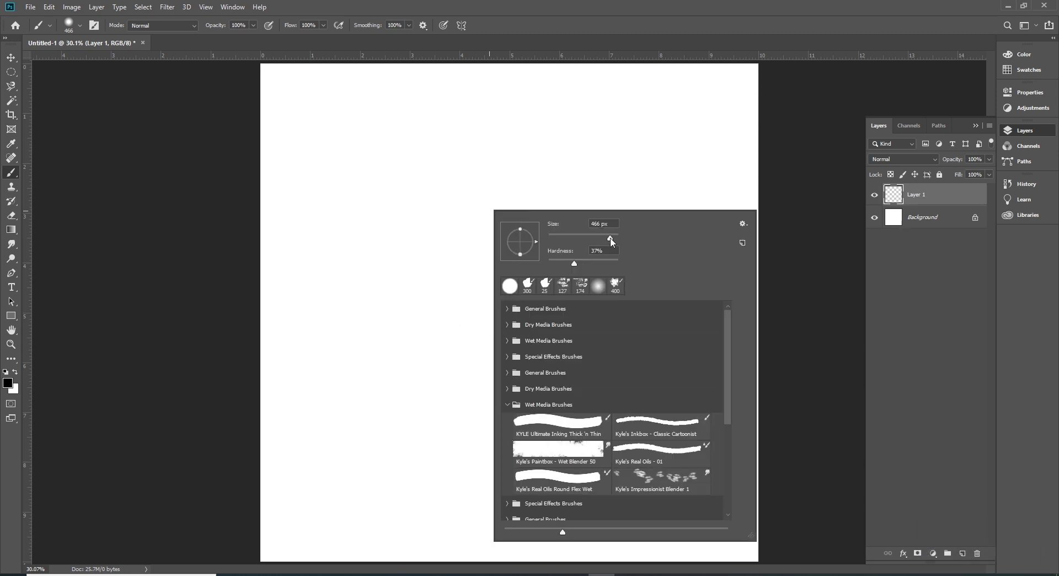
# - Reduce the brush size and hardness on canvas, then paint hard black straight strokes with a 150 px Hard Round brush
pyautogui.moveTo(609, 241); pyautogui.dragTo(576, 271)
pyautogui.moveTo(576, 271); pyautogui.dragTo(511, 315)
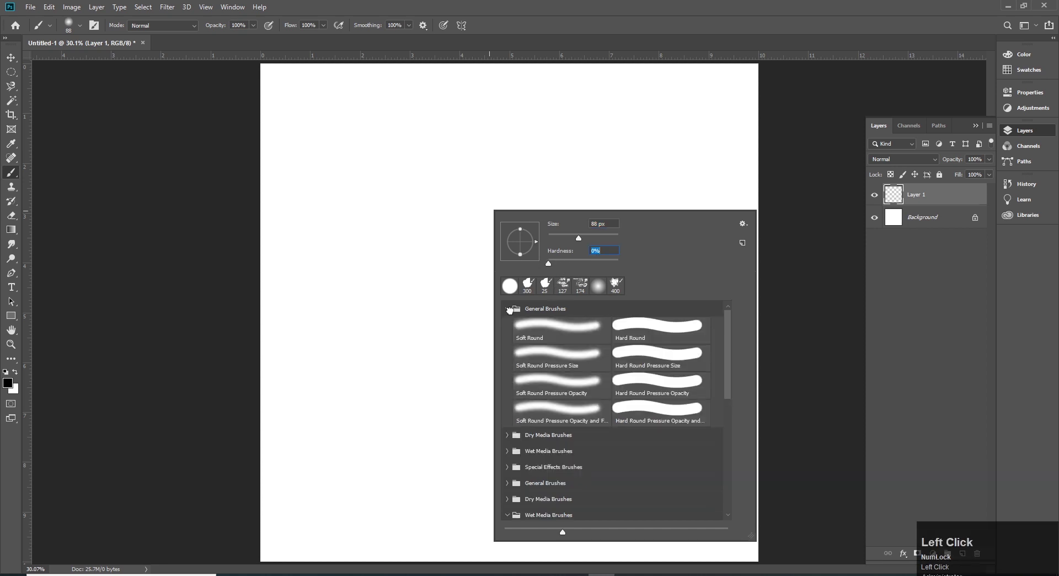
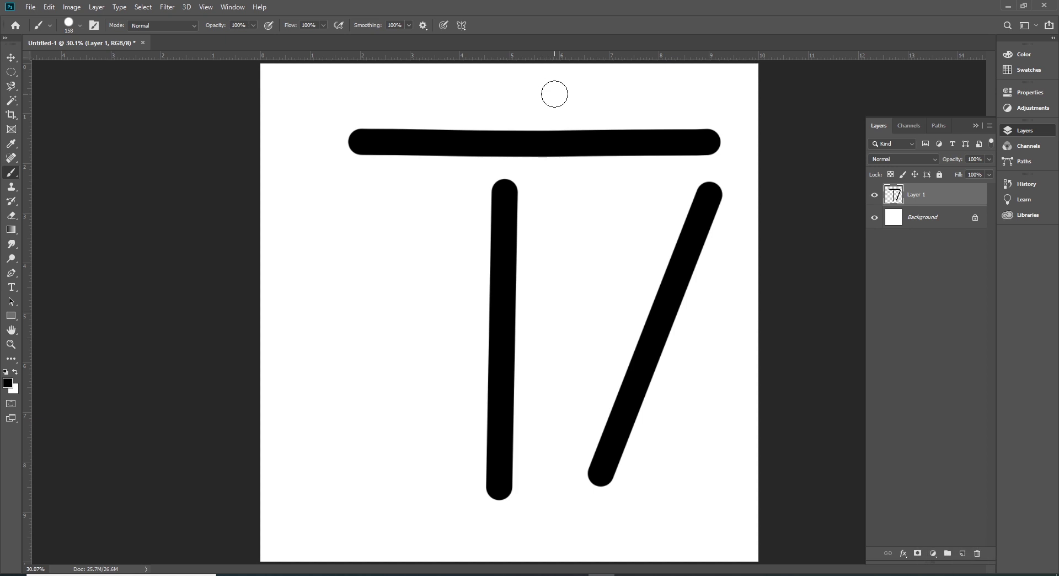
pyautogui.click(647, 91)
# - Erase the three thick black lines, leaving Layer 1 blank white
pyautogui.press('ctrl+z')
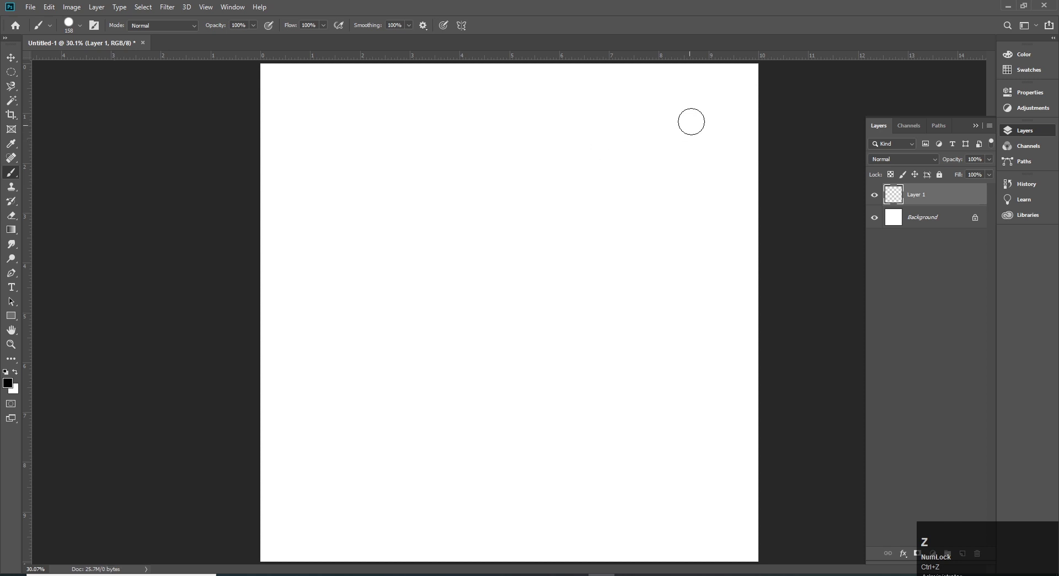
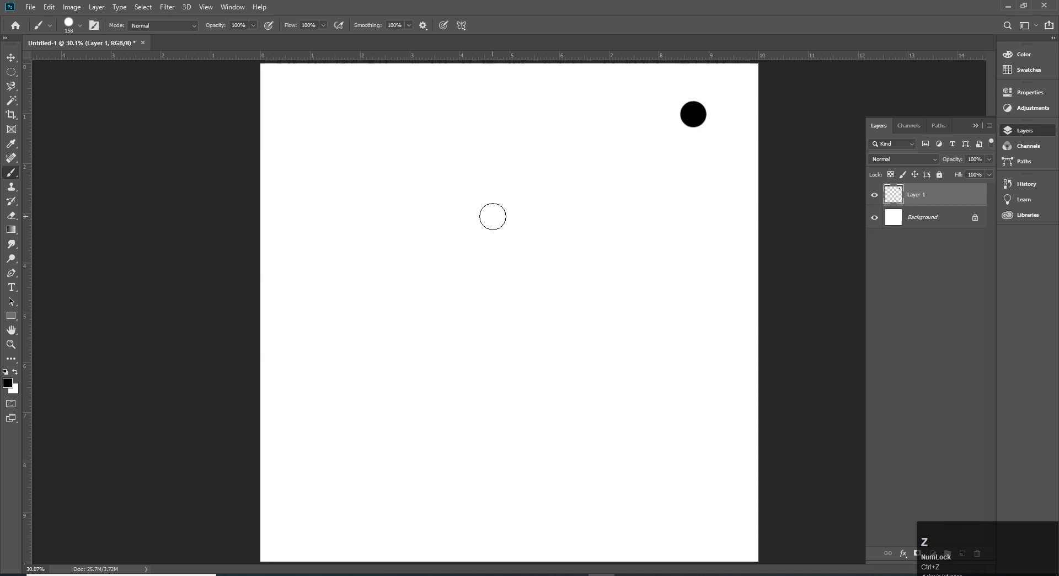
# - Undo the black dot and paint a tall vertical bar on the left with a horizontal bar beside it
pyautogui.press('ctrl+z')
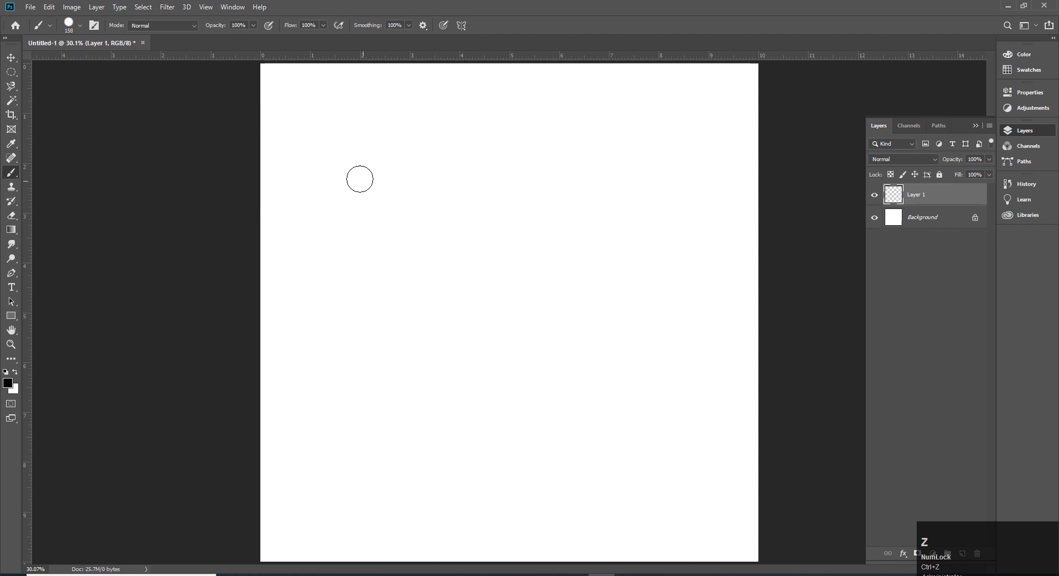
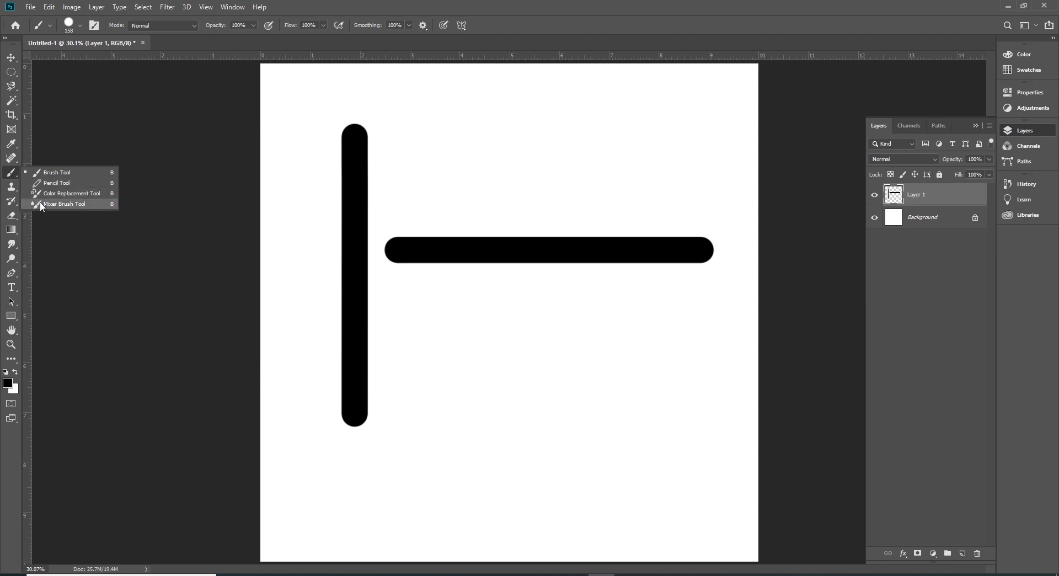
pyautogui.click(460, 4)
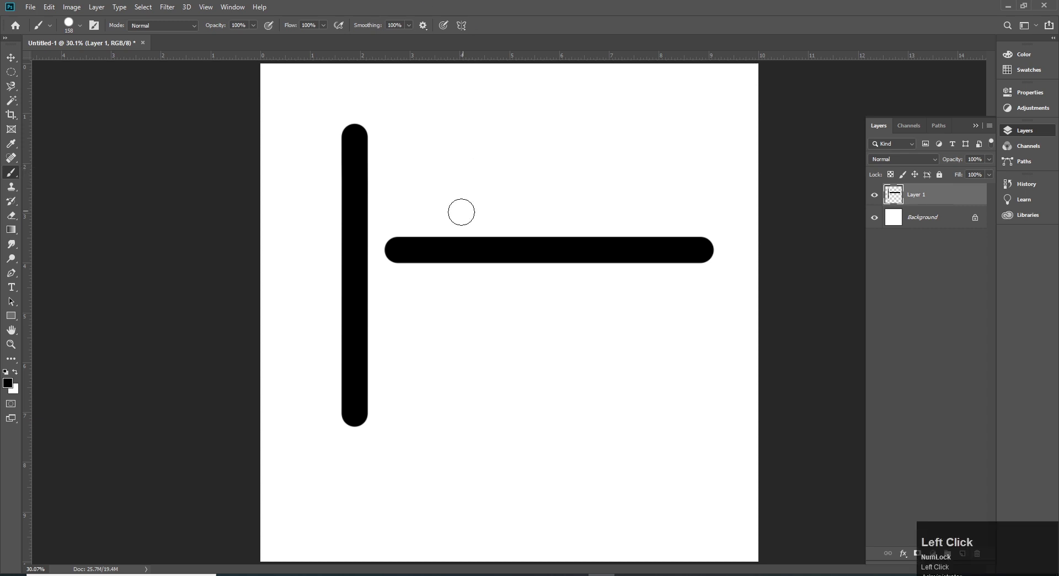